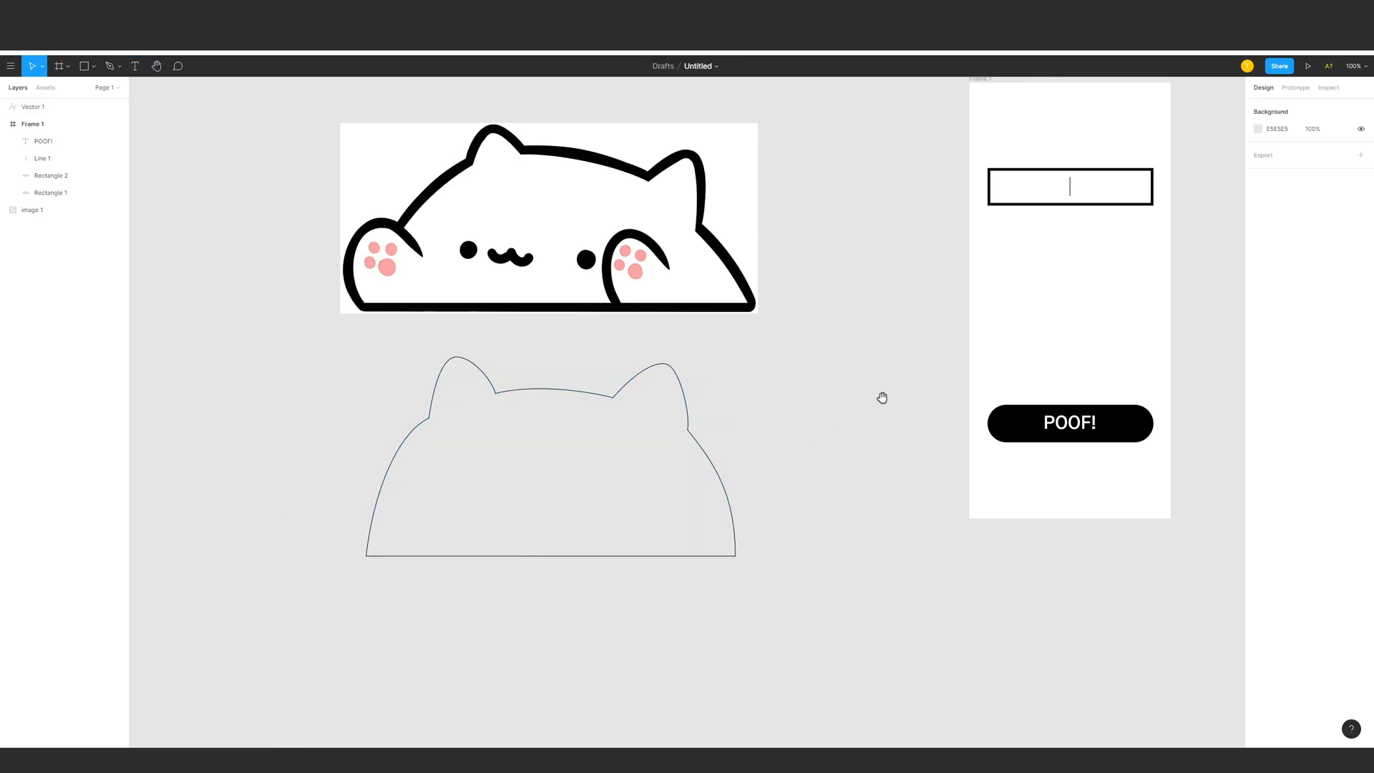
Place the thick-stroked cat head outline in Frame 1 above the POOF! button with a flat base line.
{"action": "key", "text": "ctrl+a"}
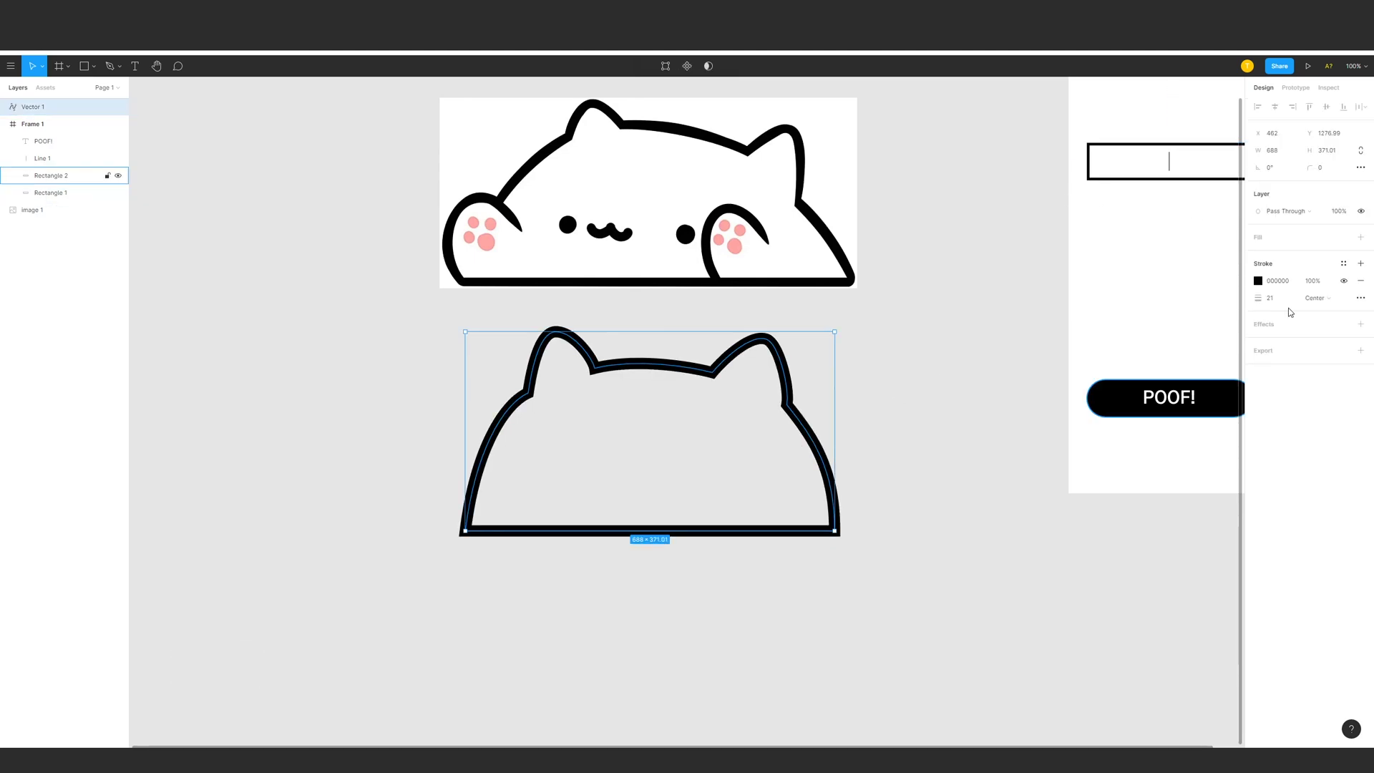
{"action": "key", "text": "ctrl+a"}
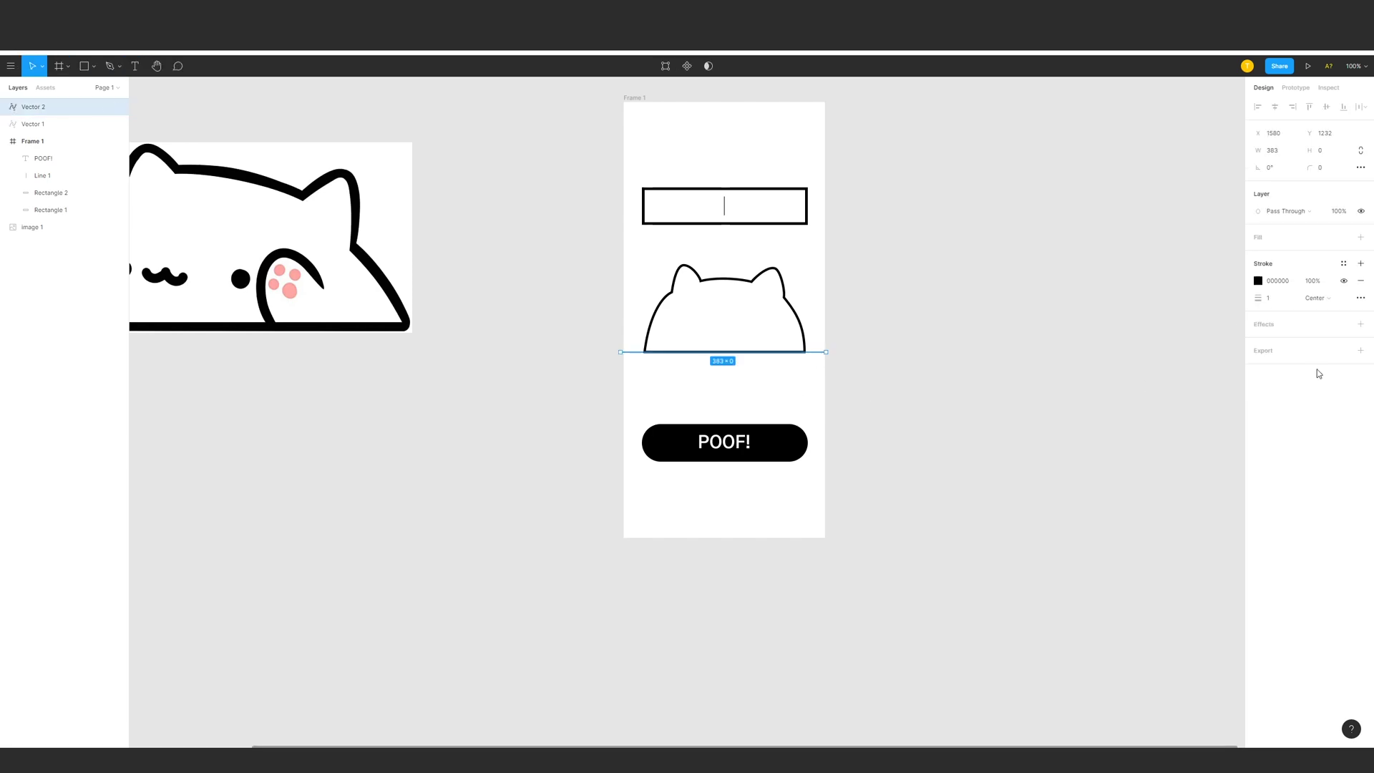
Move the tabletop line into Frame 1, stretched to full frame width with a heavier stroke.
{"action": "key", "text": "ctrl+a"}
{"action": "key", "text": "ctrl+a"}
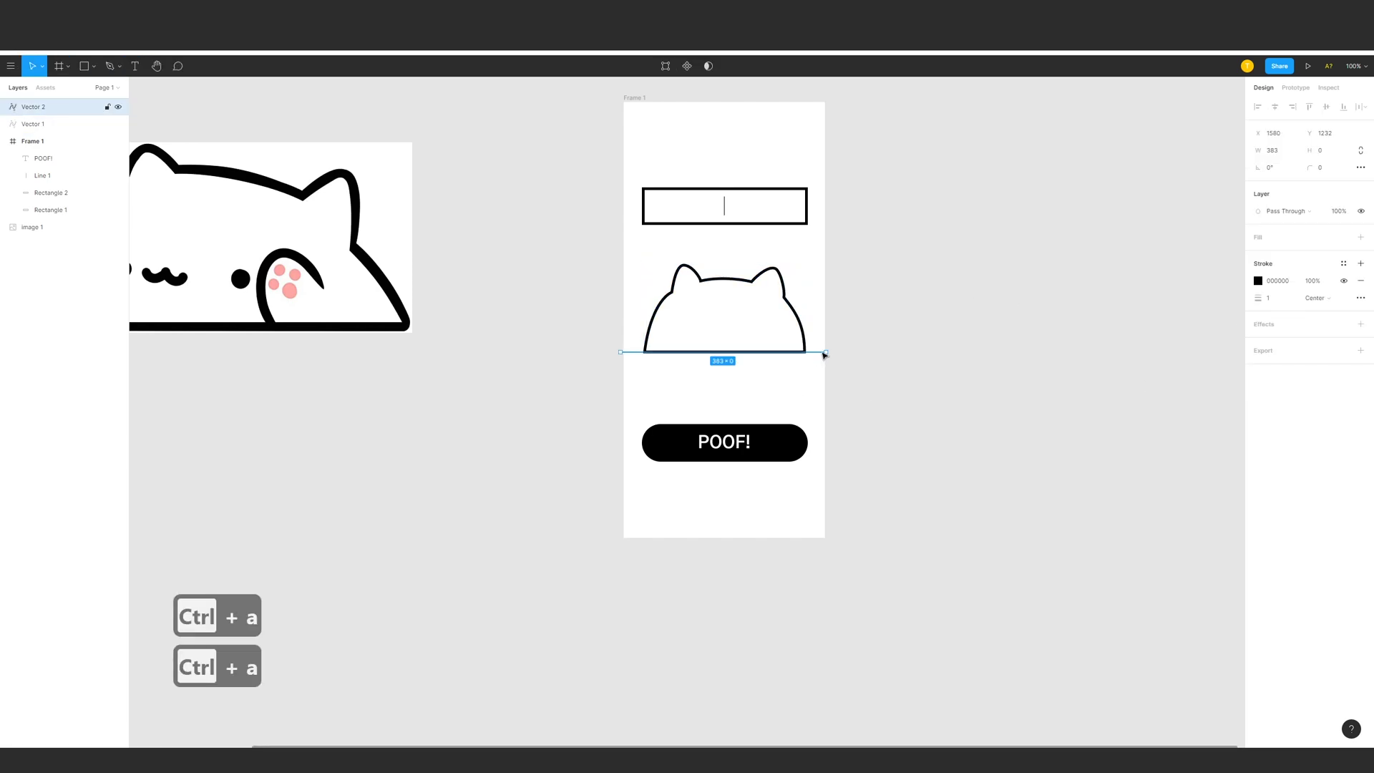
{"action": "key", "text": "ctrl+x"}
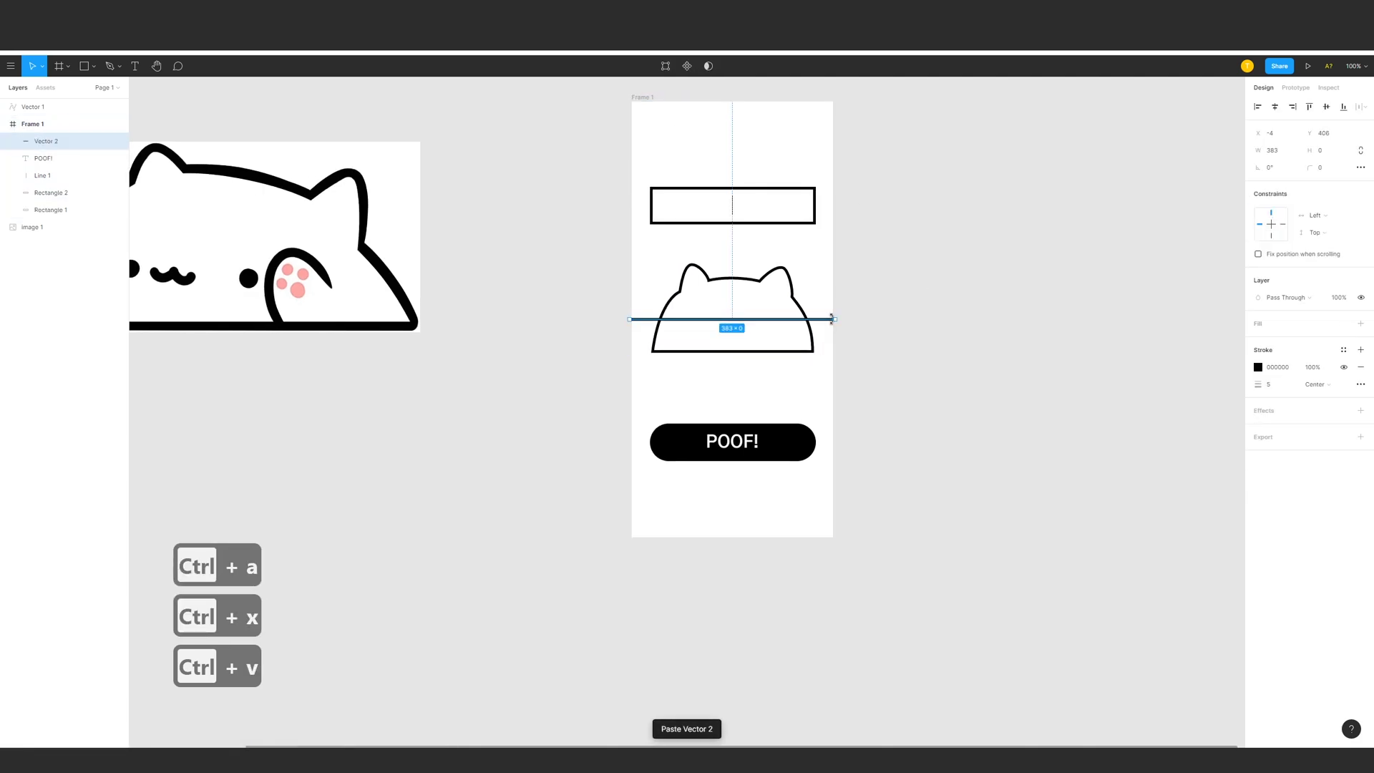
{"action": "key", "text": "ctrl+v"}
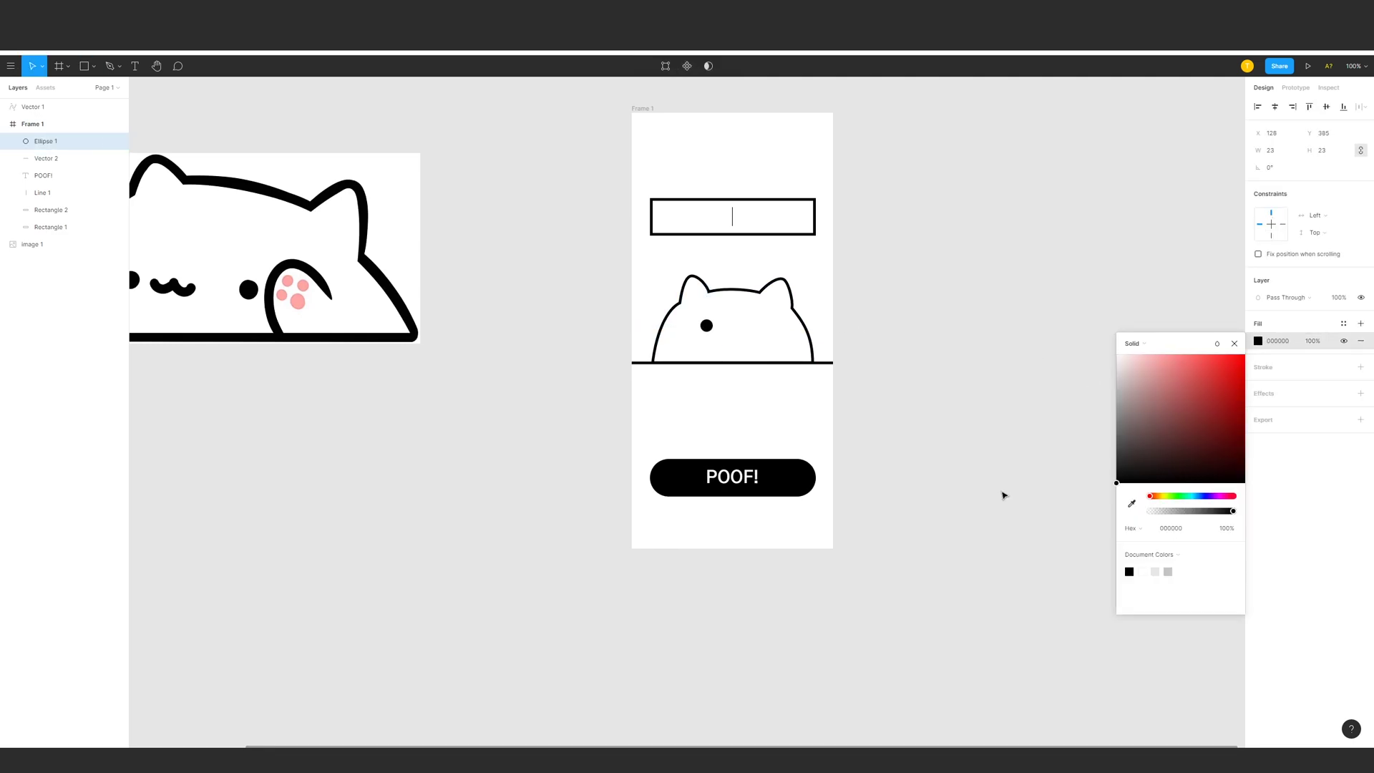
Give the cat two black ellipse eyes and a small w-shaped pen-drawn mouth.
{"action": "key", "text": "ctrl+z"}
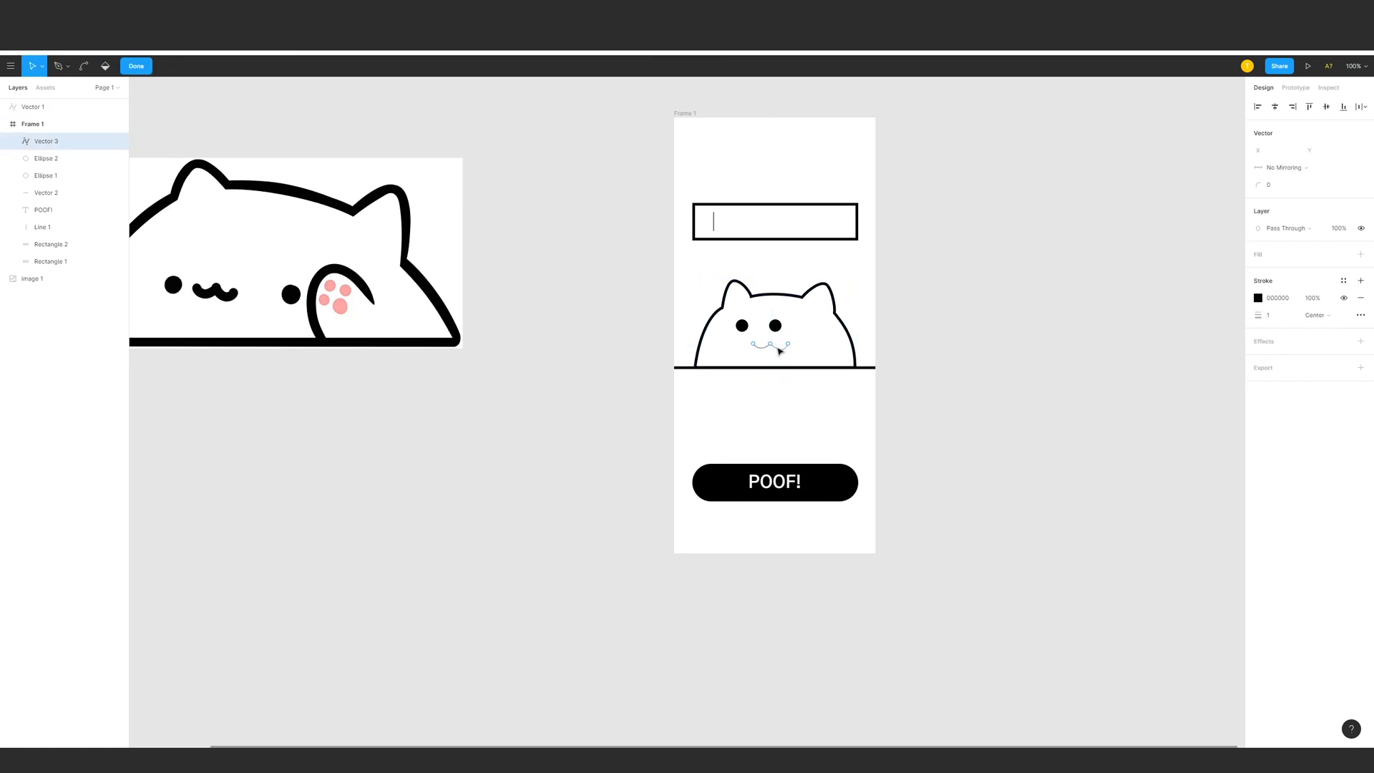
{"action": "key", "text": "ctrl+z"}
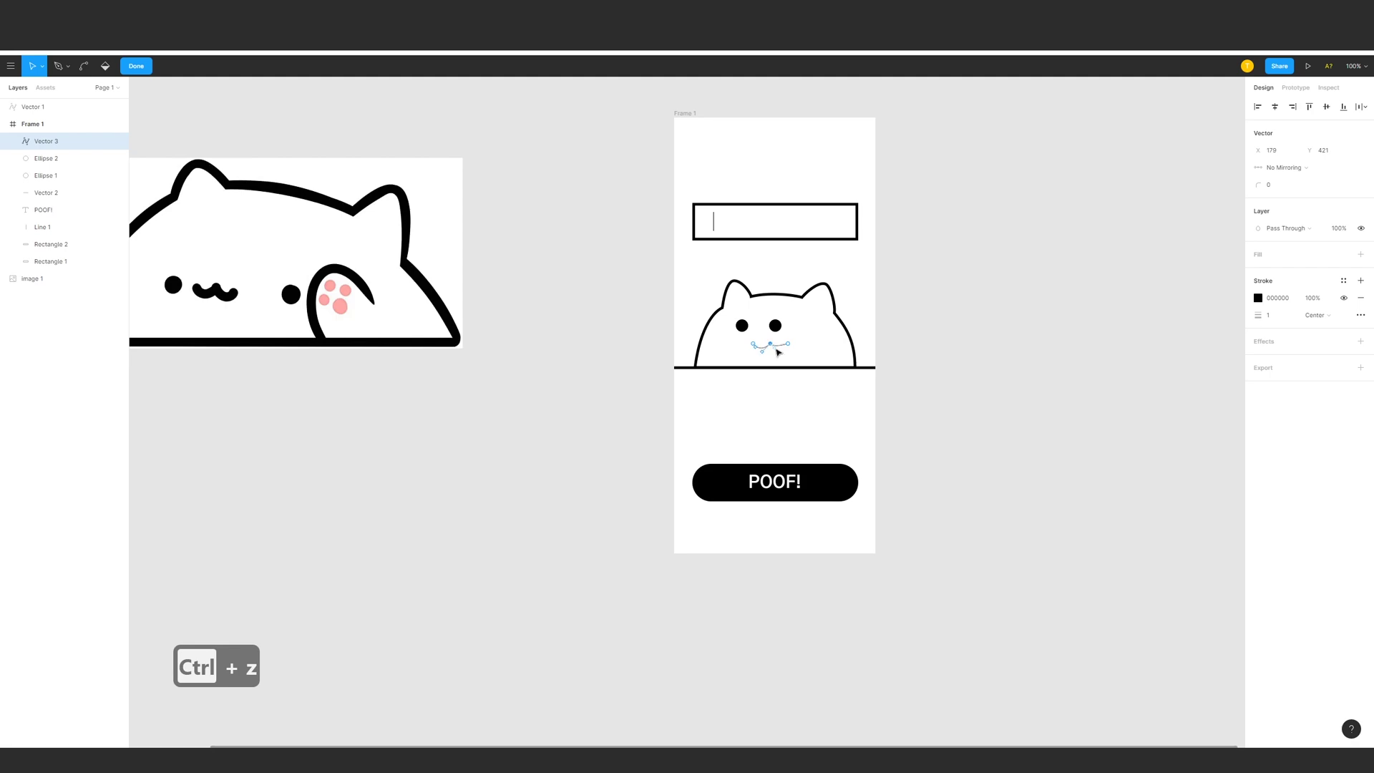
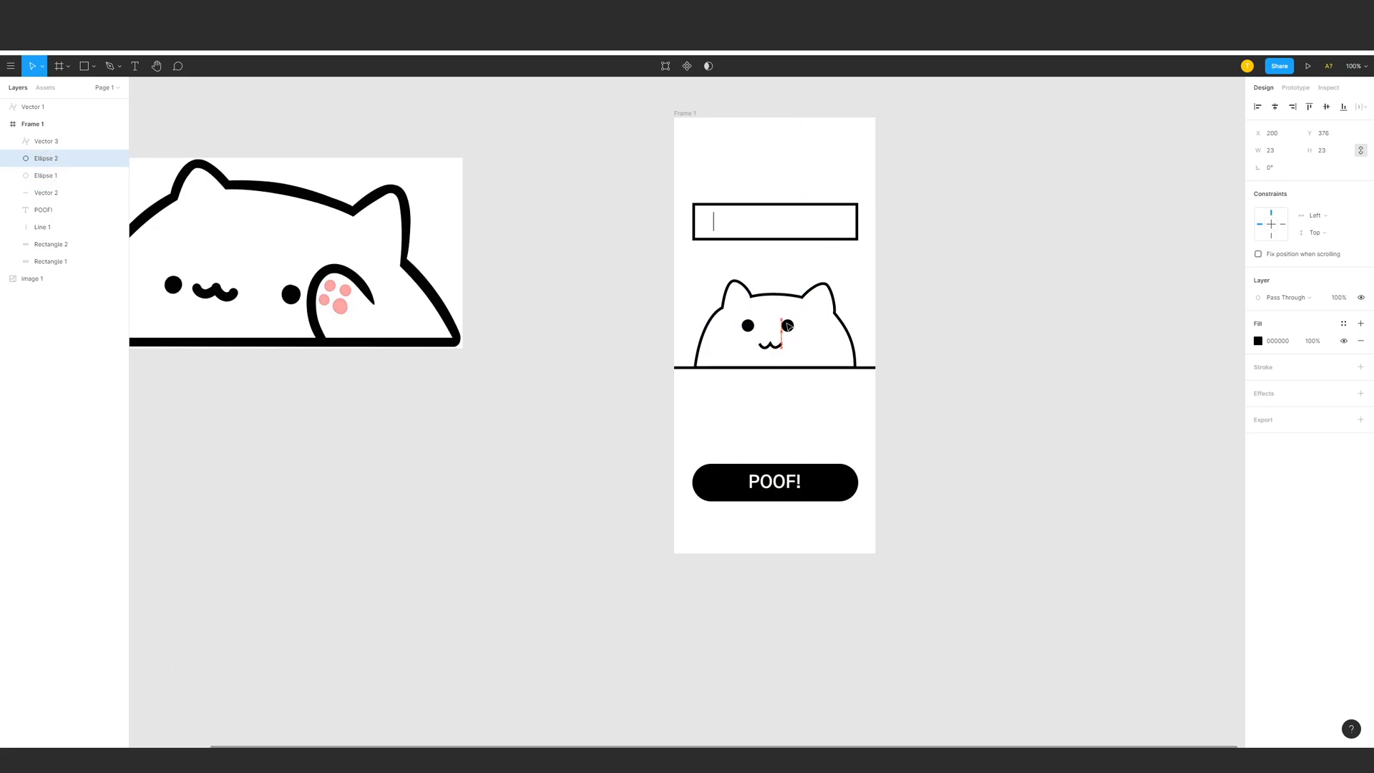
{"action": "key", "text": "ctrl+z"}
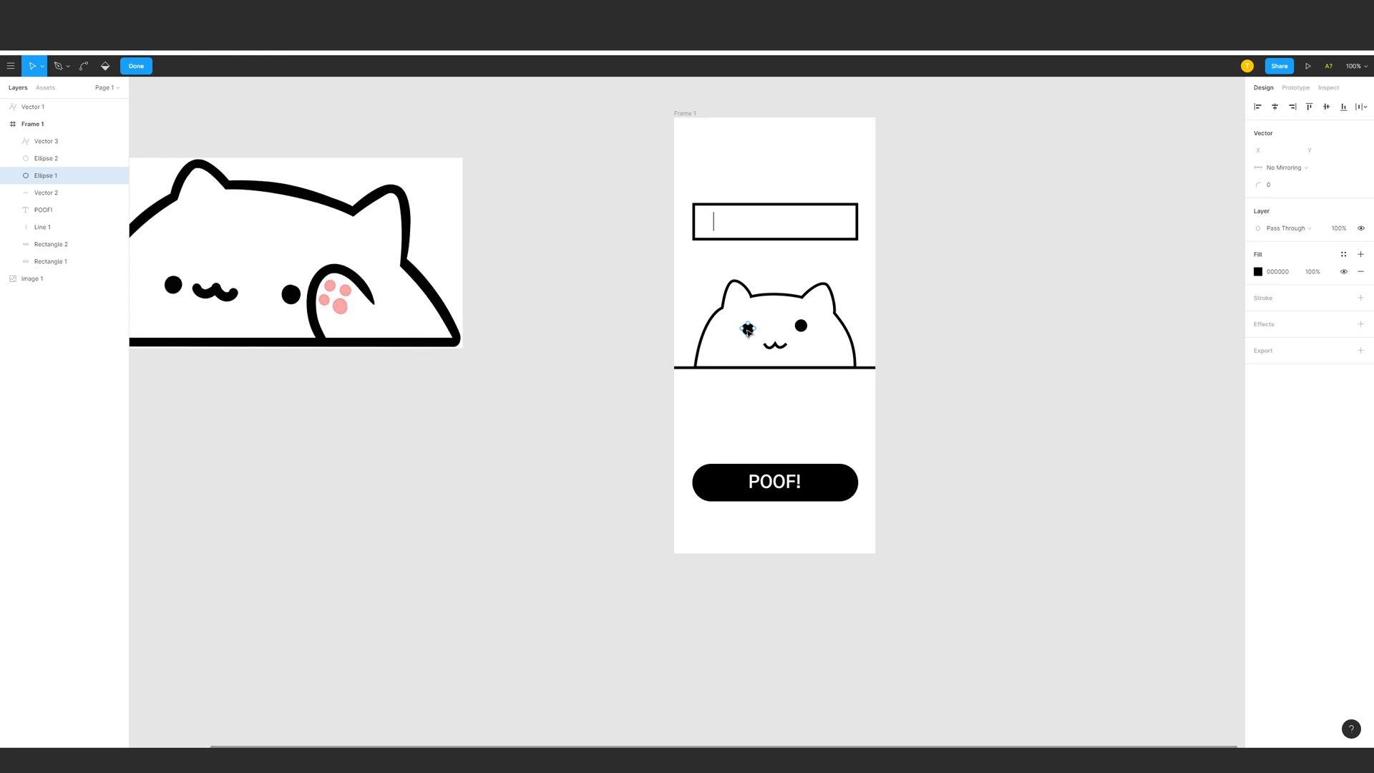
{"action": "key", "text": "ctrl+x"}
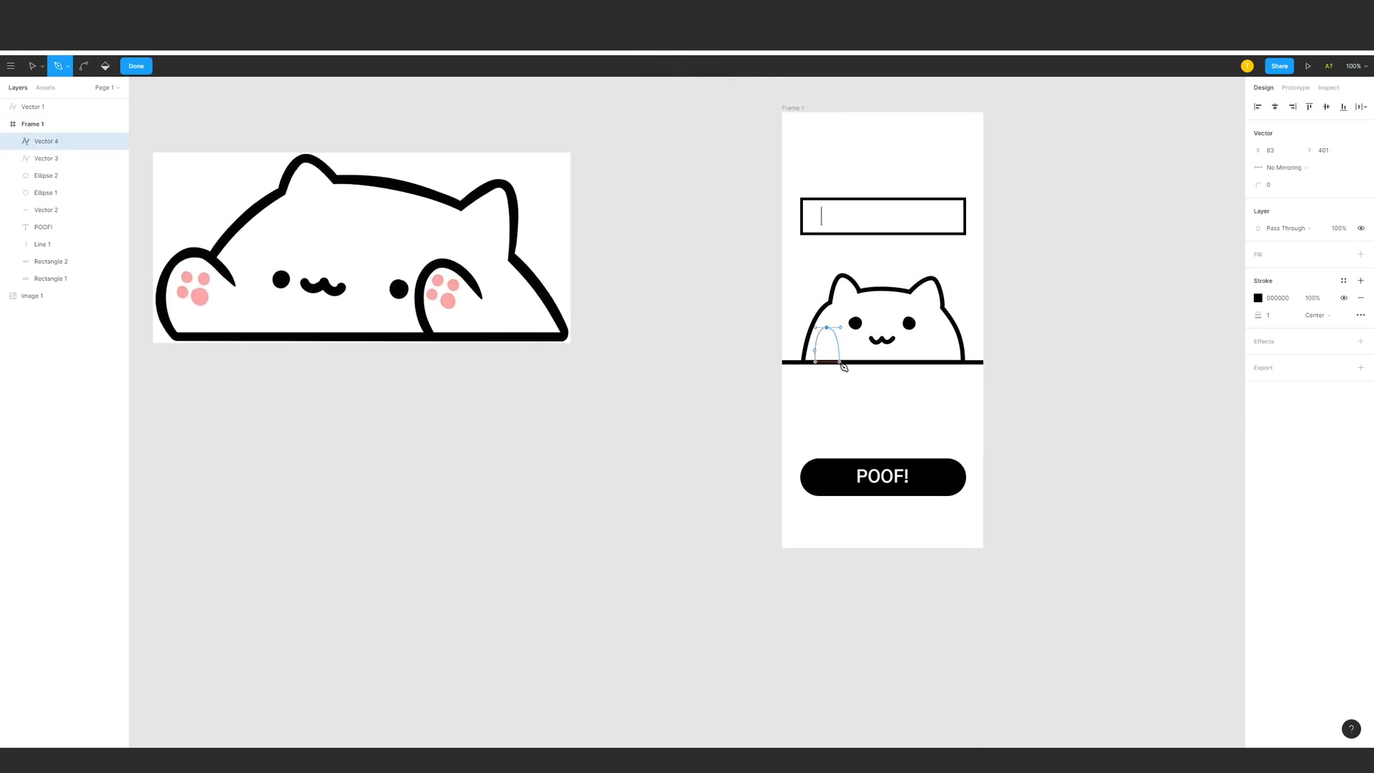
Draw the left paw as a thick black-outlined arch resting on the tabletop.
{"action": "key", "text": "ctrl+z"}
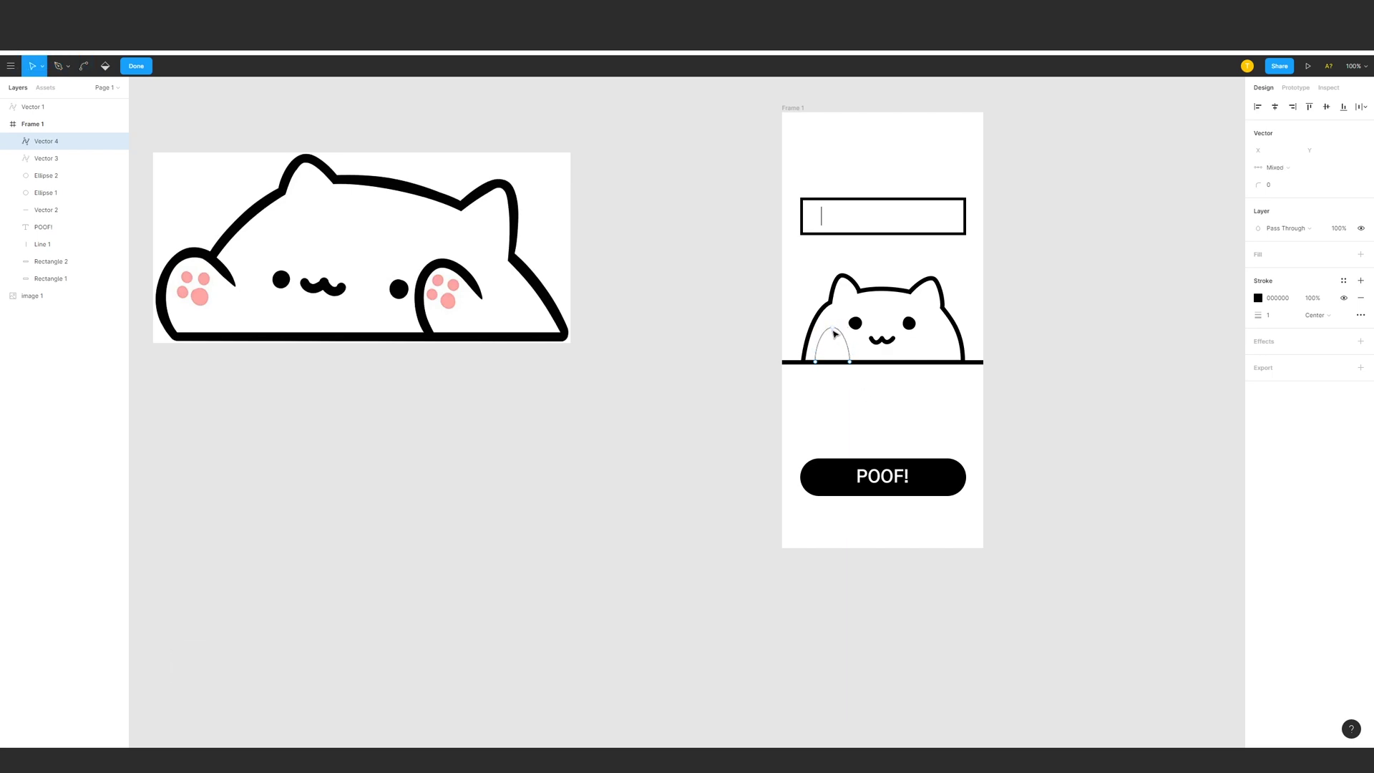
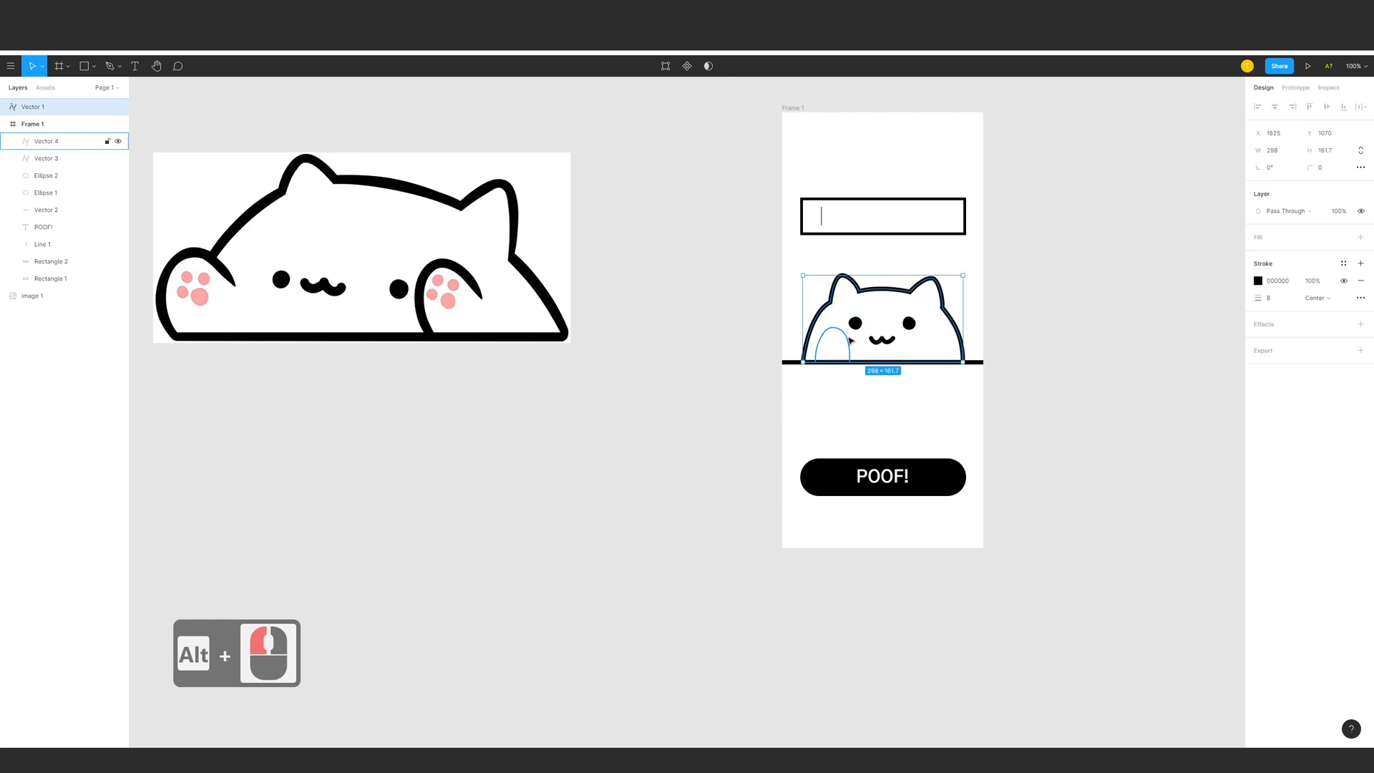
{"action": "key", "text": "ctrl+a"}
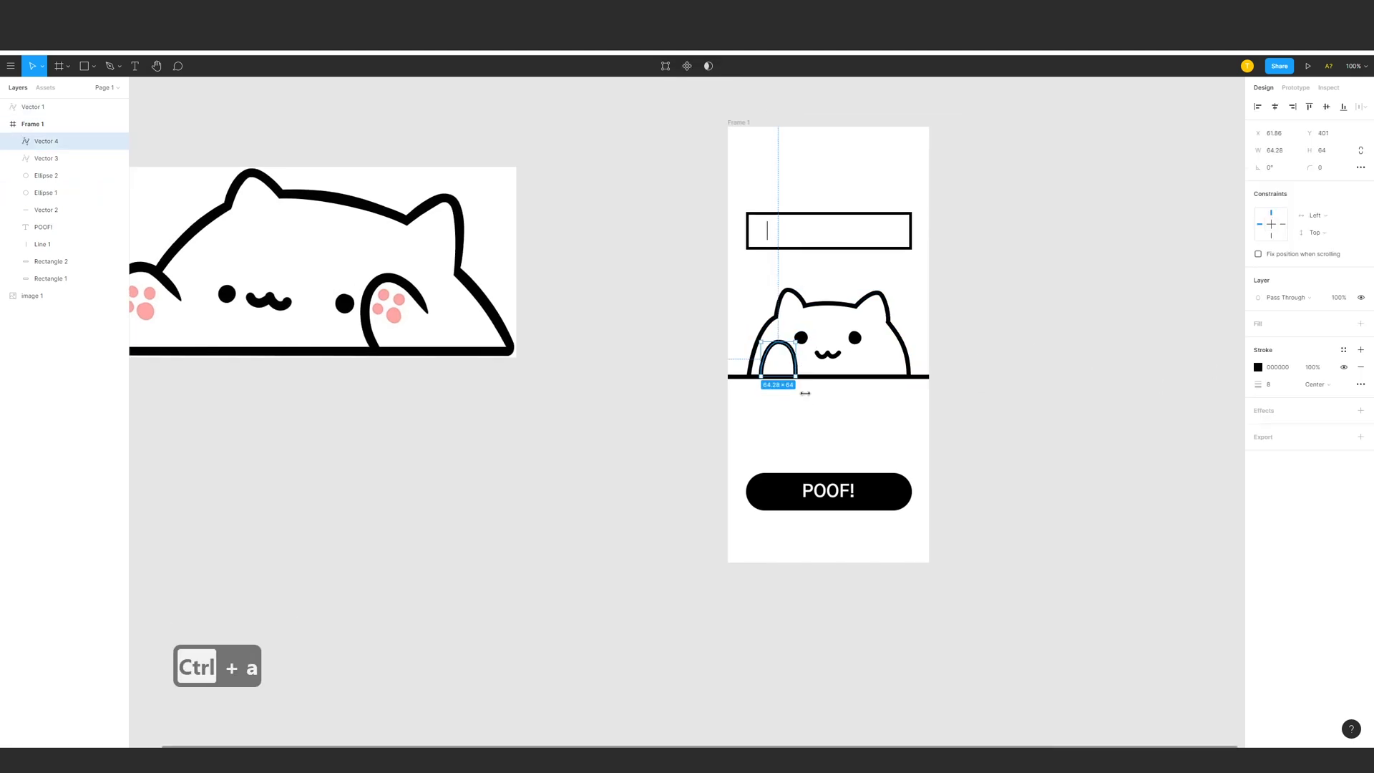
{"action": "key", "text": "ctrl+z"}
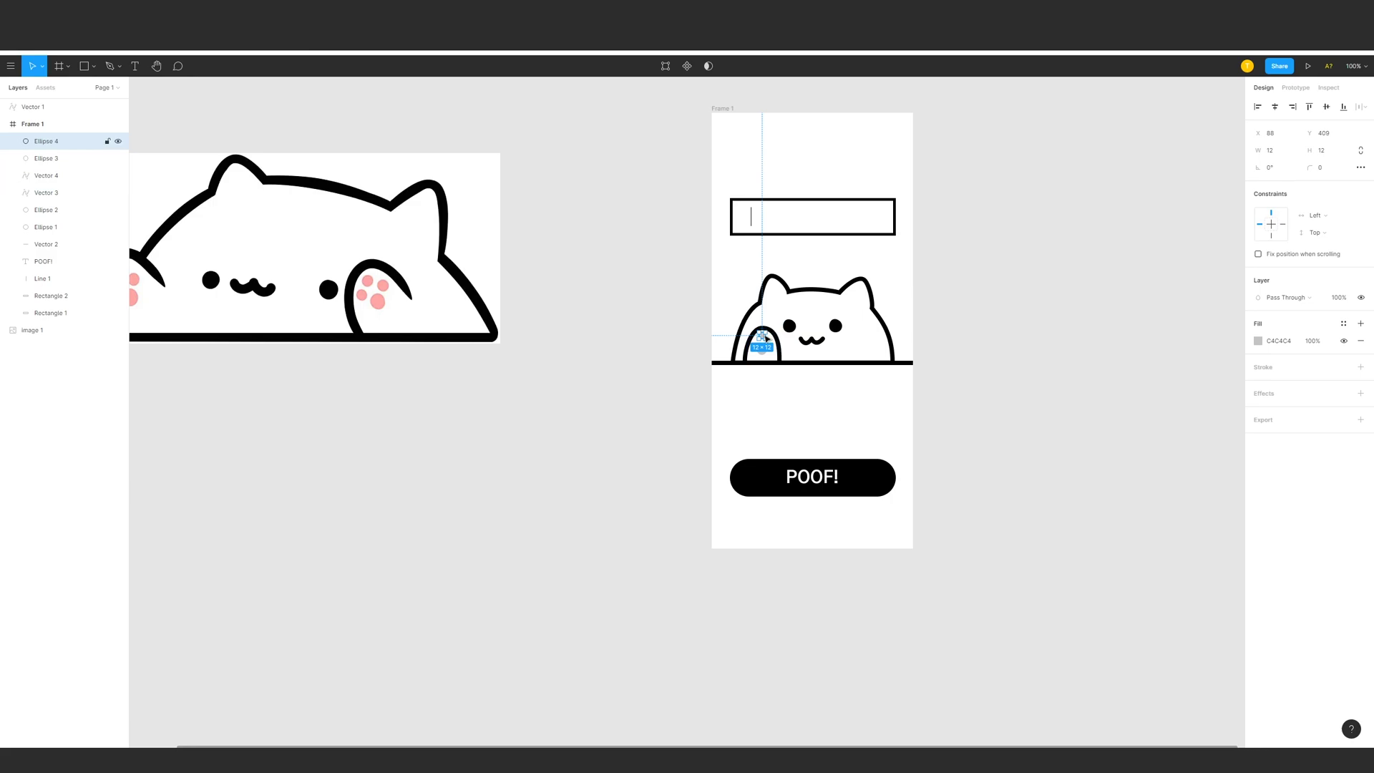
Add small grey ellipse toe-bean pads inside the paw arch.
{"action": "key", "text": "ctrl+="}
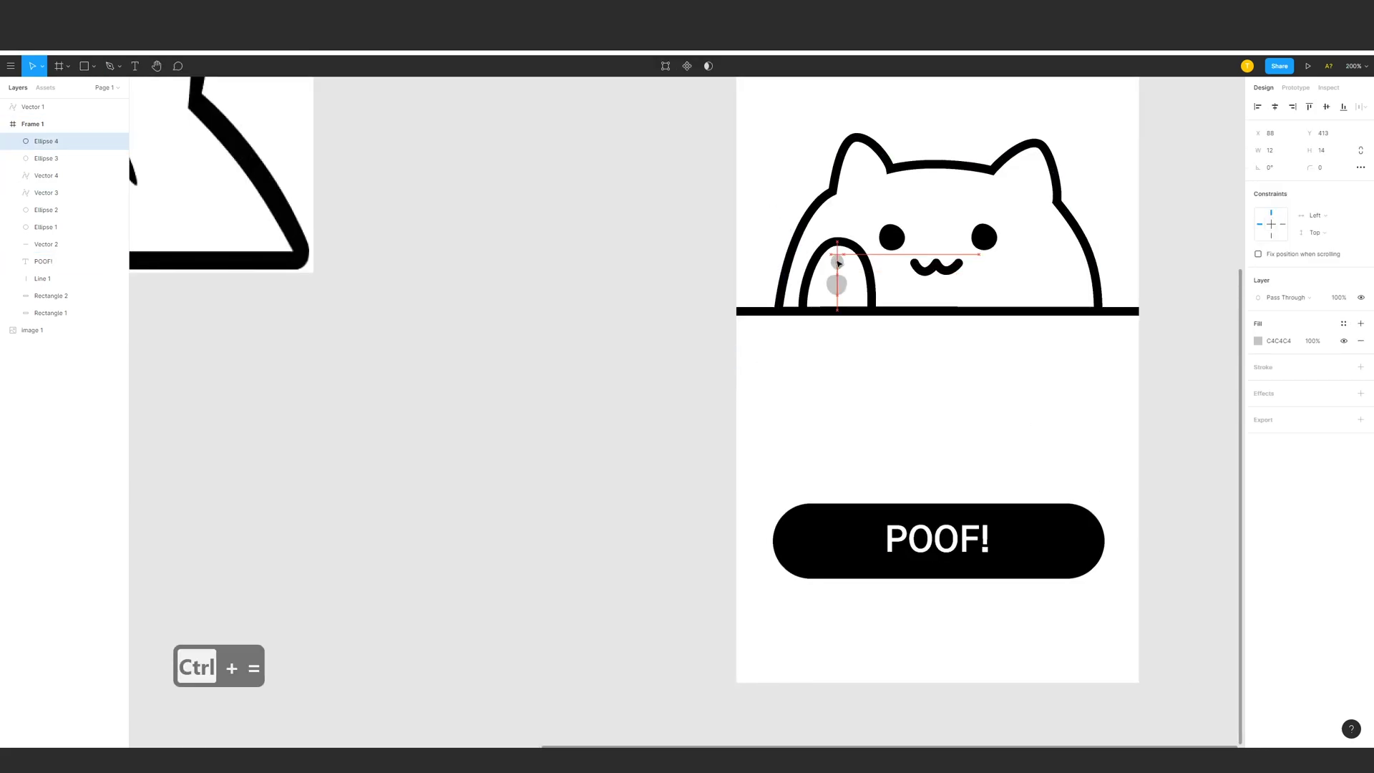
{"action": "key", "text": "ctrl+z"}
{"action": "key", "text": "ctrl+z"}
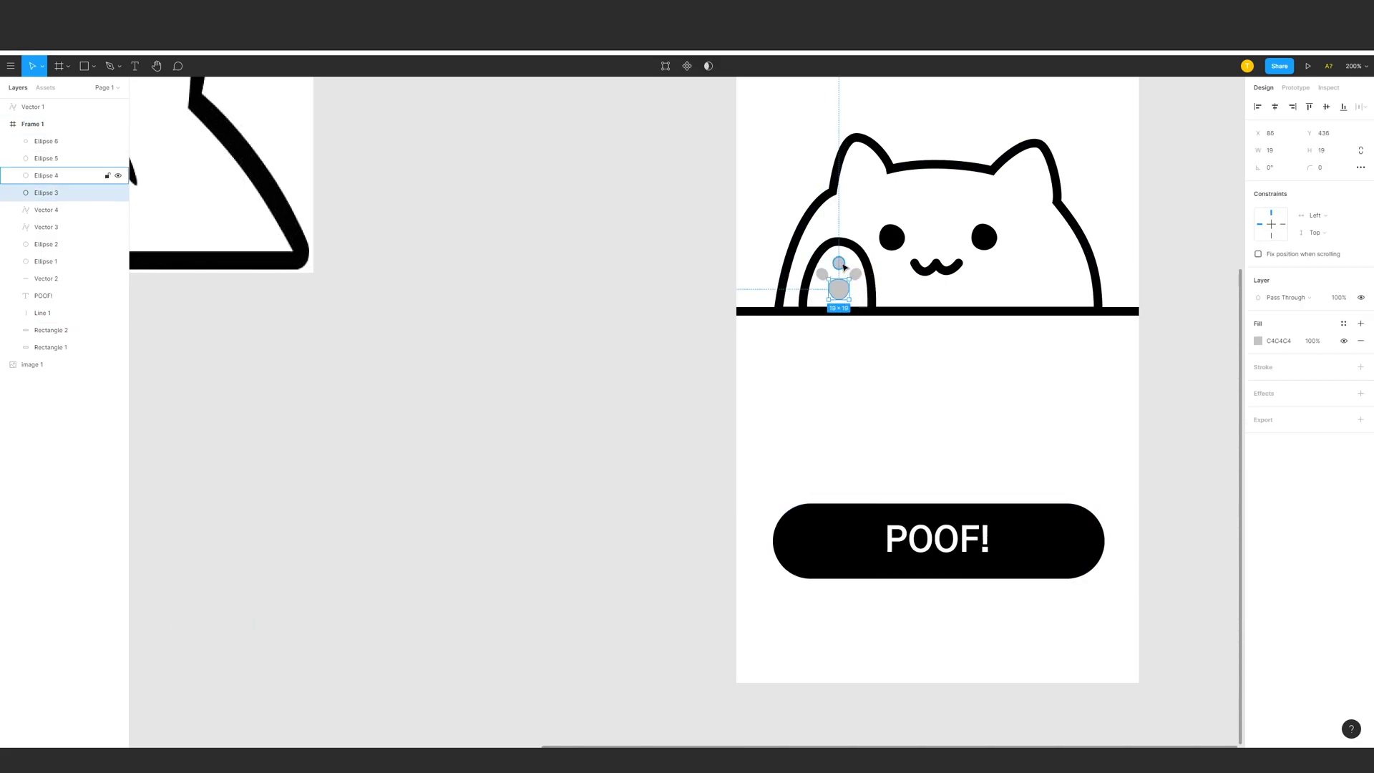
{"action": "key", "text": "ctrl+-"}
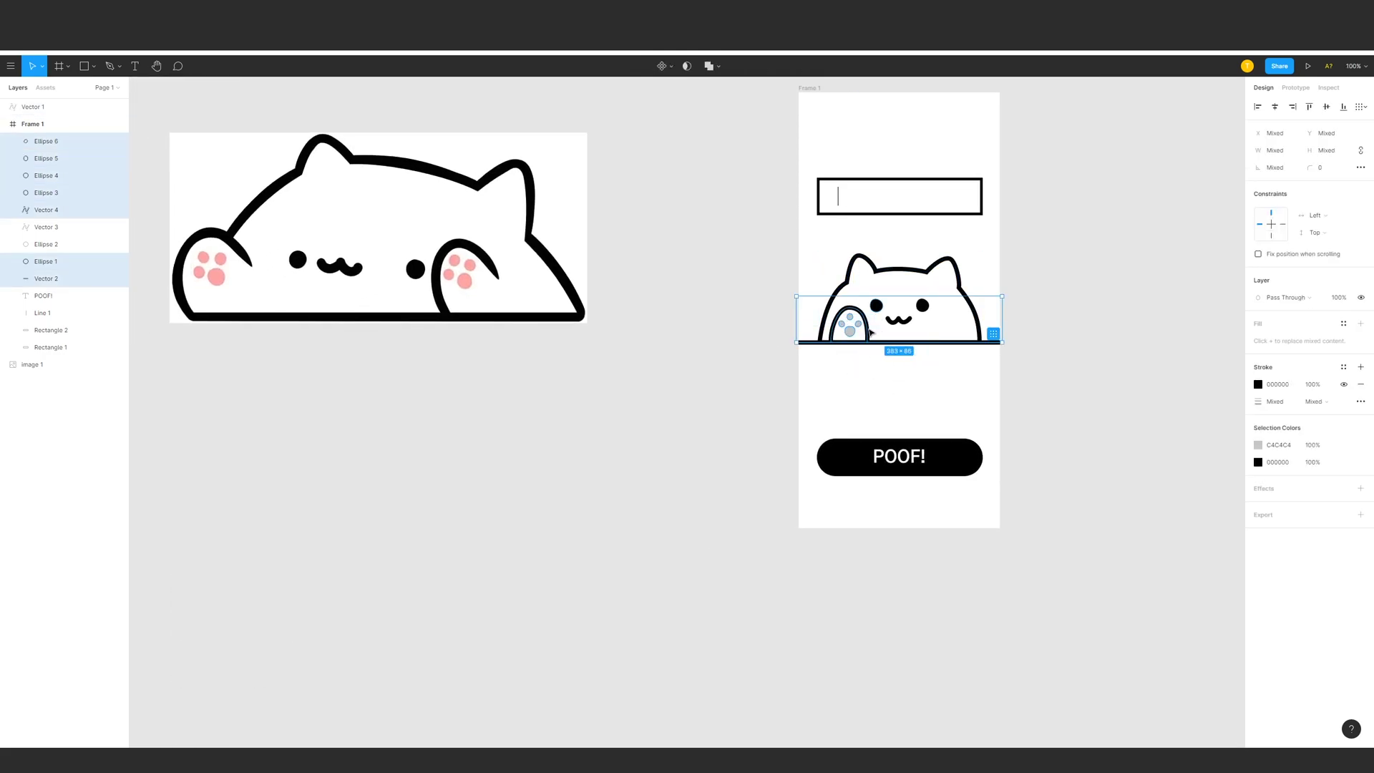
Group the paw pieces and duplicate them as a matching right paw on the tabletop.
{"action": "key", "text": "ctrl+z"}
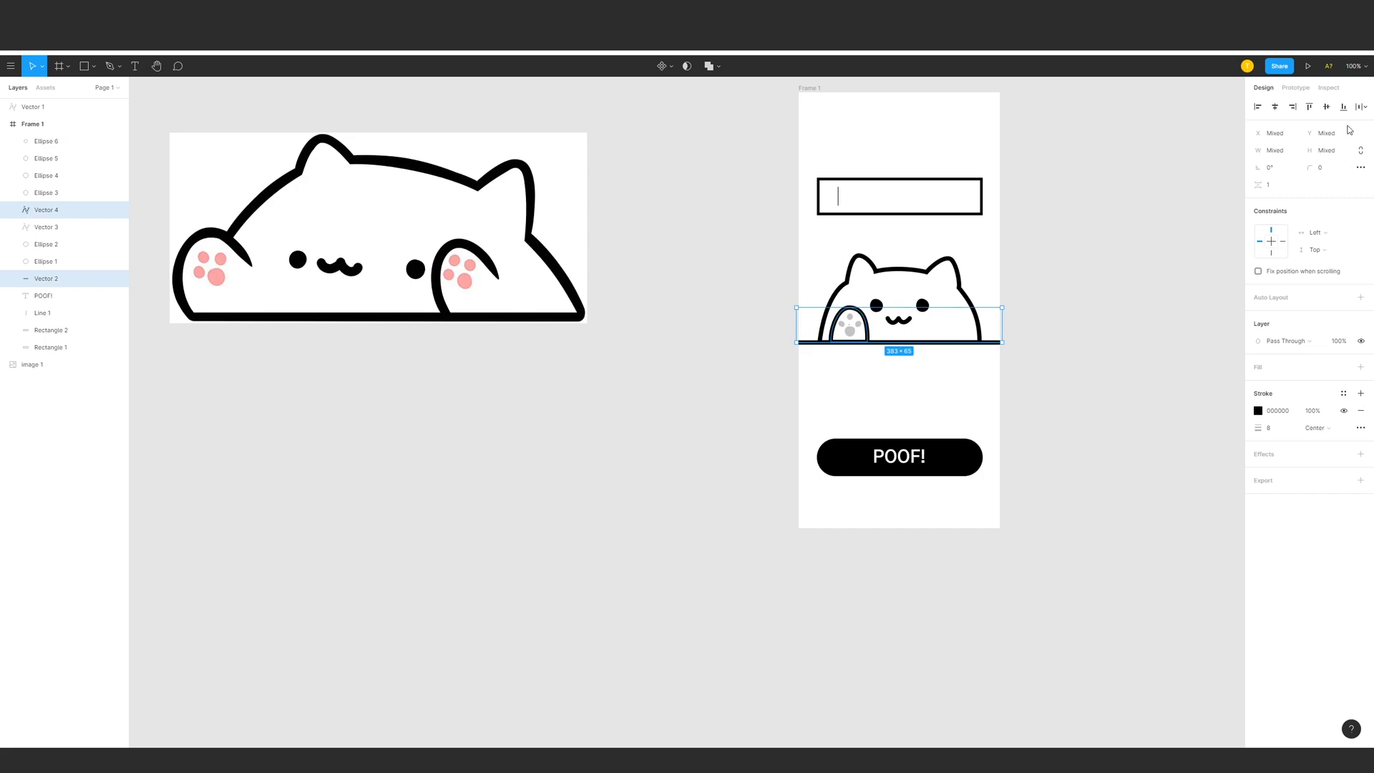
{"action": "key", "text": "ctrl+="}
{"action": "key", "text": "ctrl+g"}
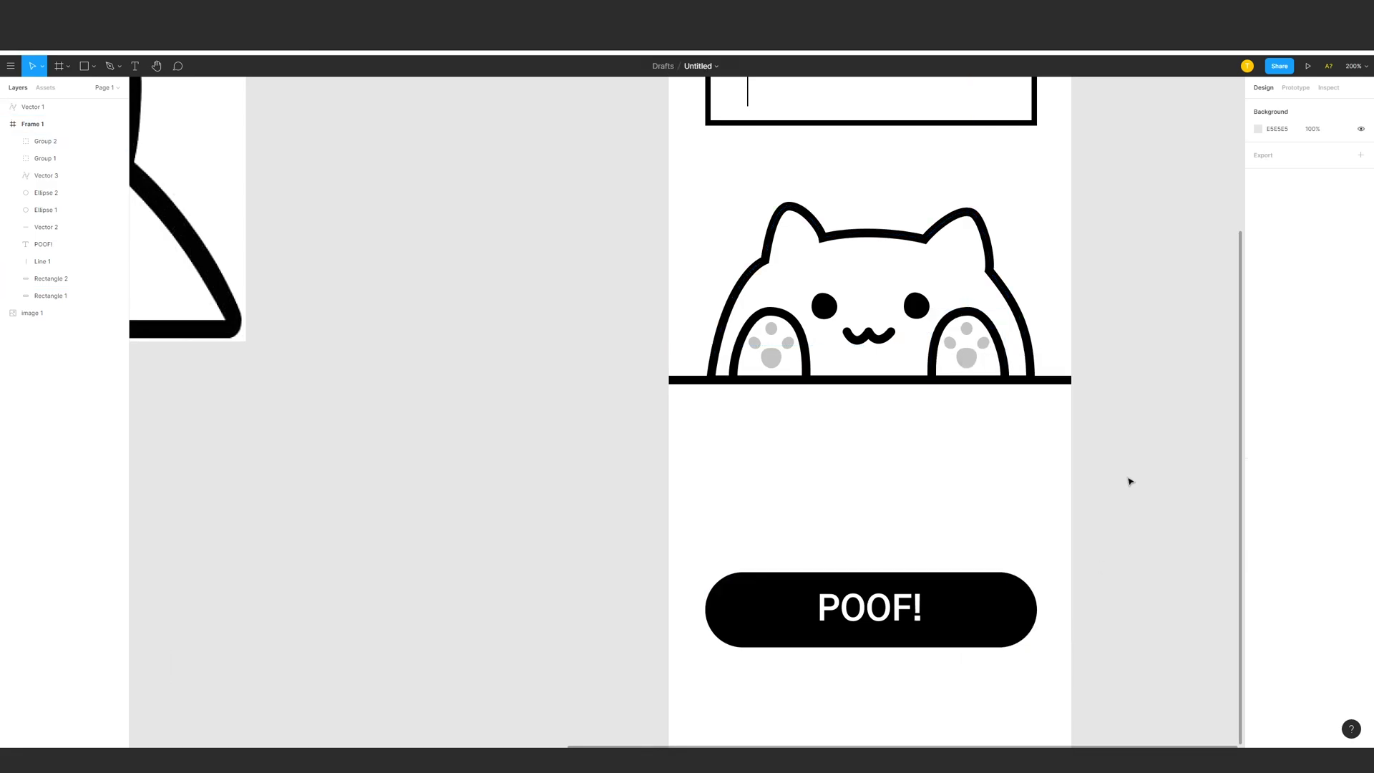
Duplicate Frame 1 and name its layers Left Hand, Right Hand and Table.
{"action": "key", "text": "ctrl+-"}
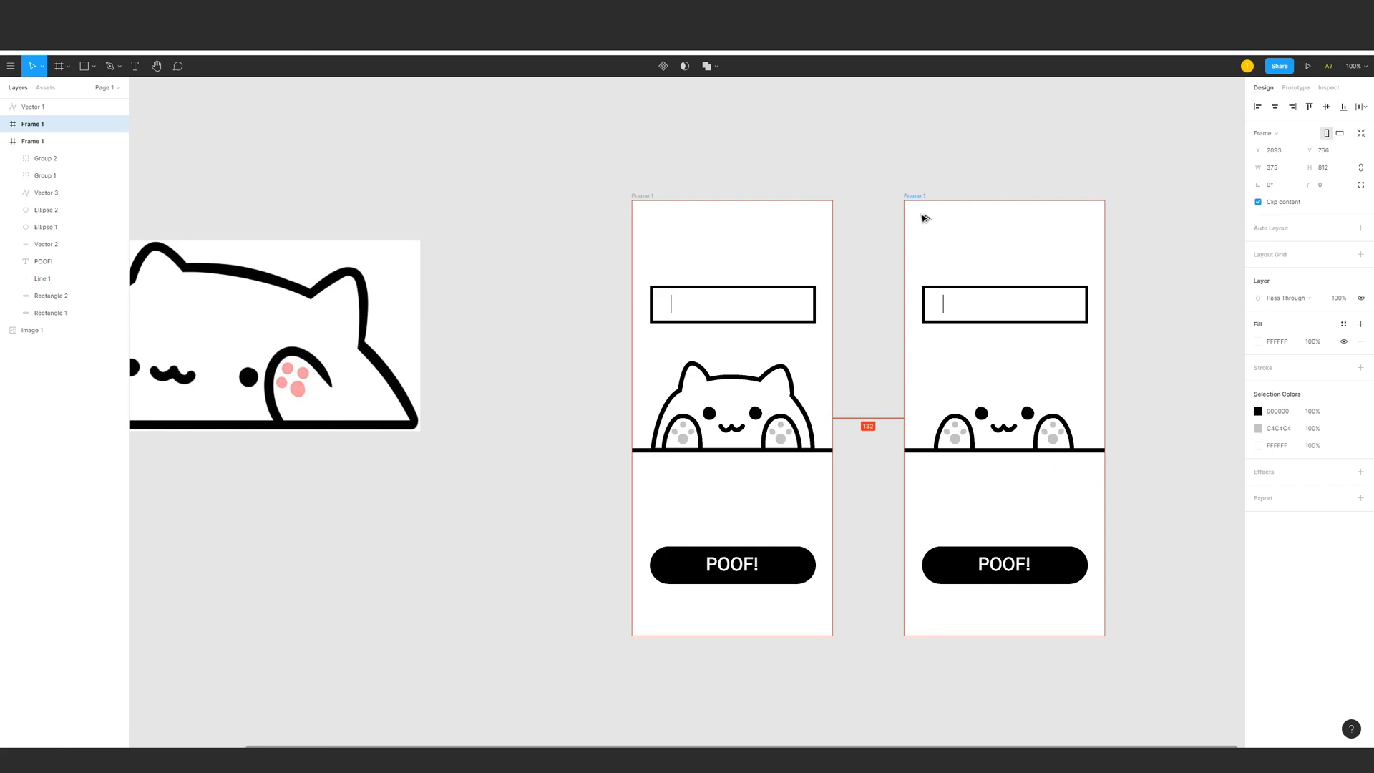
{"action": "key", "text": "ctrl+z"}
{"action": "key", "text": "ctrl+x"}
{"action": "key", "text": "ctrl+z"}
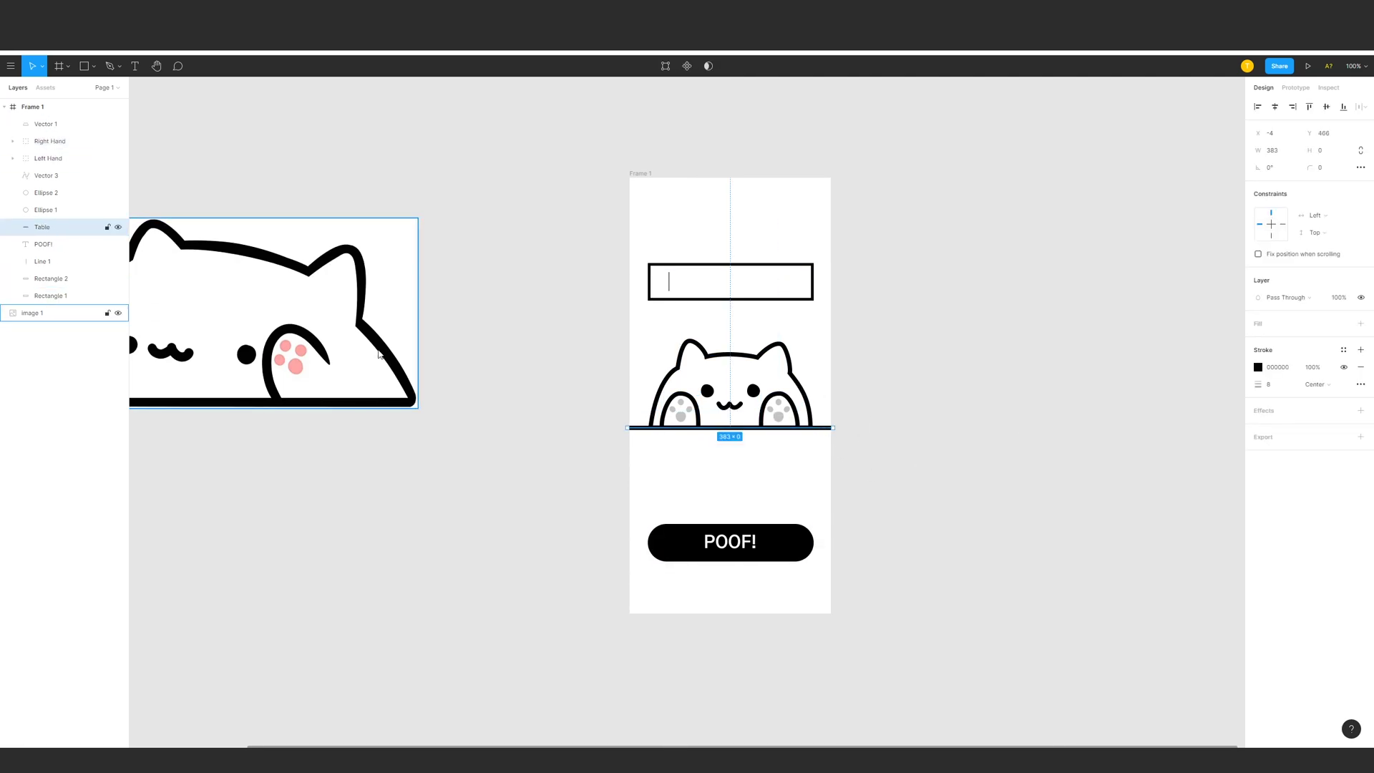
Scale the paw groups in Frame 2 lower and flatter, as if tapping the table.
{"action": "key", "text": "ctrl+x"}
{"action": "key", "text": "ctrl+x"}
{"action": "key", "text": "ctrl+="}
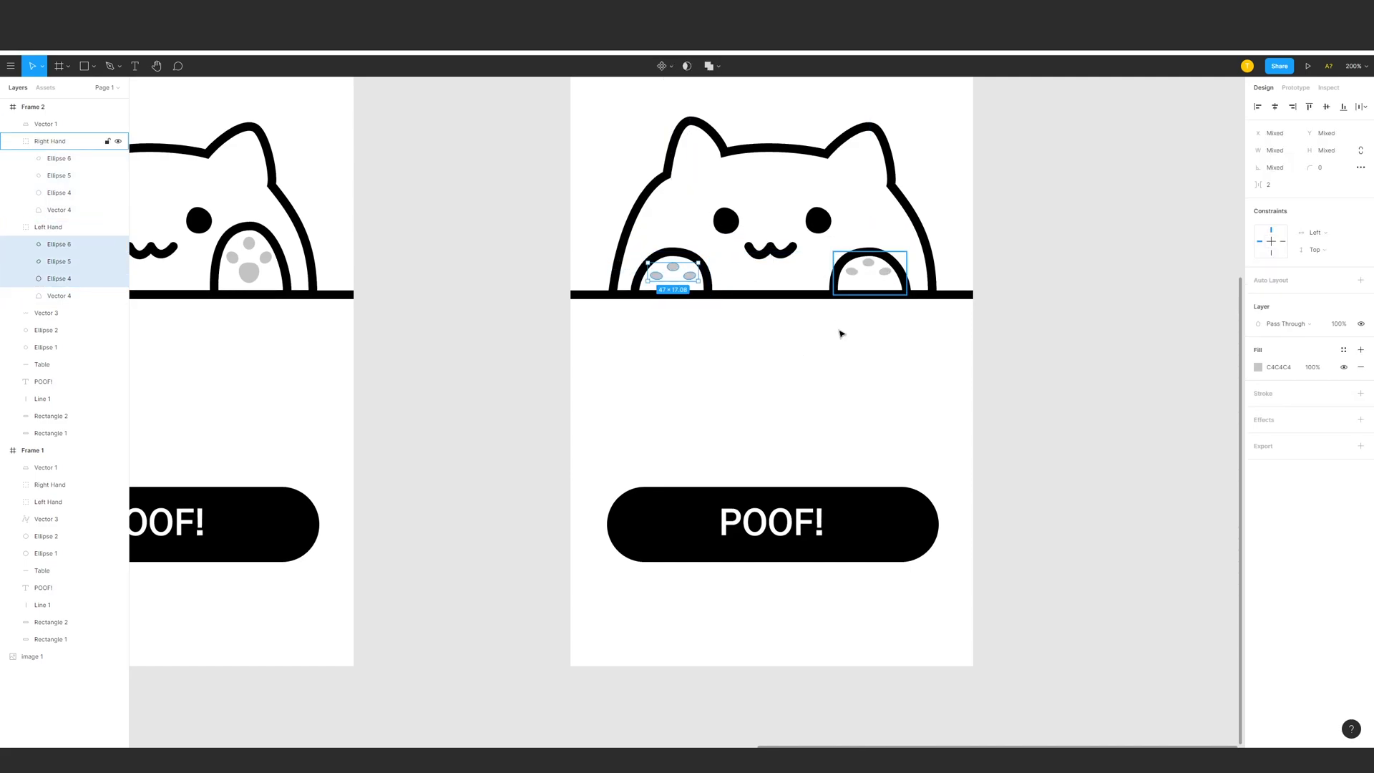
{"action": "key", "text": "ctrl+-"}
Attempt the Frame 3 hanging paw, then undo the misplaced pieces back to a clean frame.
{"action": "key", "text": "ctrl+v"}
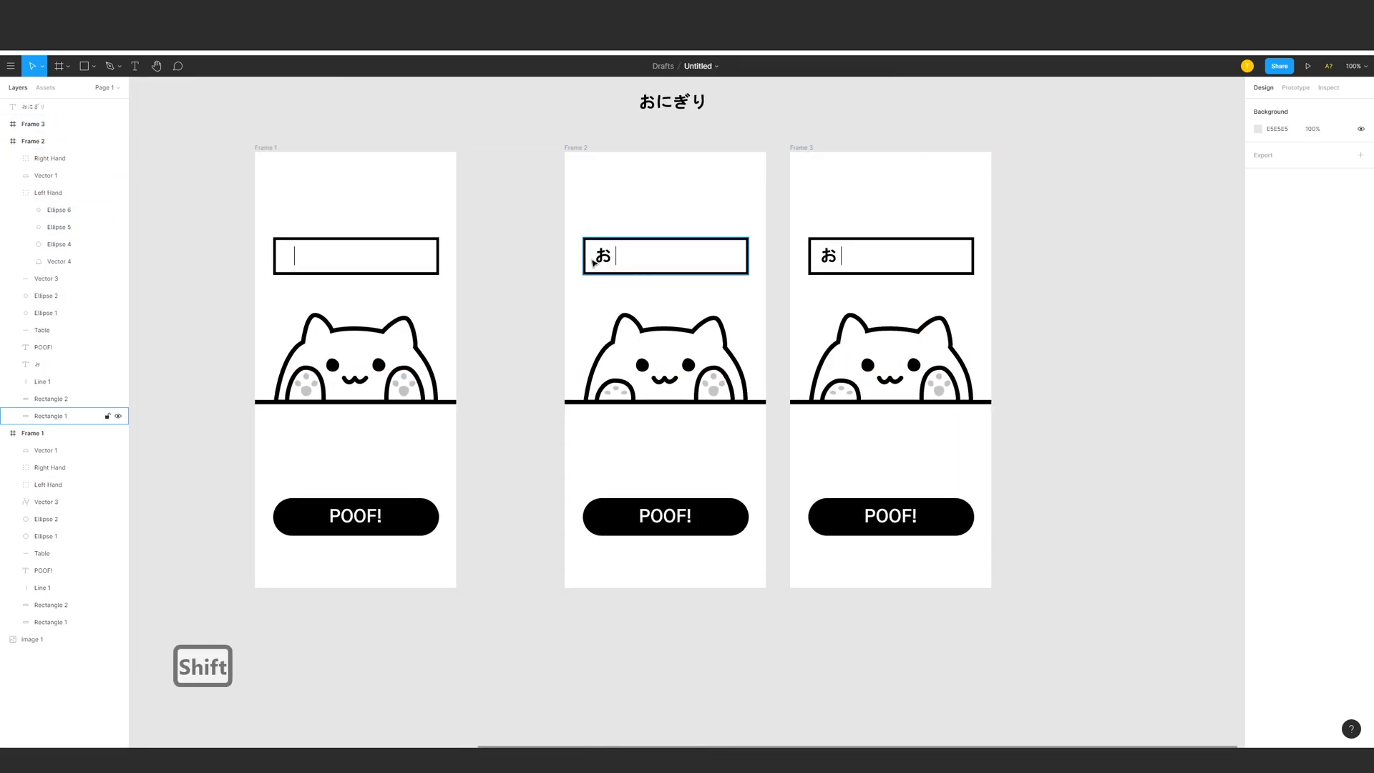
{"action": "key", "text": "ctrl+x"}
{"action": "key", "text": "ctrl+z"}
{"action": "key", "text": "ctrl+x"}
{"action": "key", "text": "ctrl+c"}
{"action": "key", "text": "ctrl+v"}
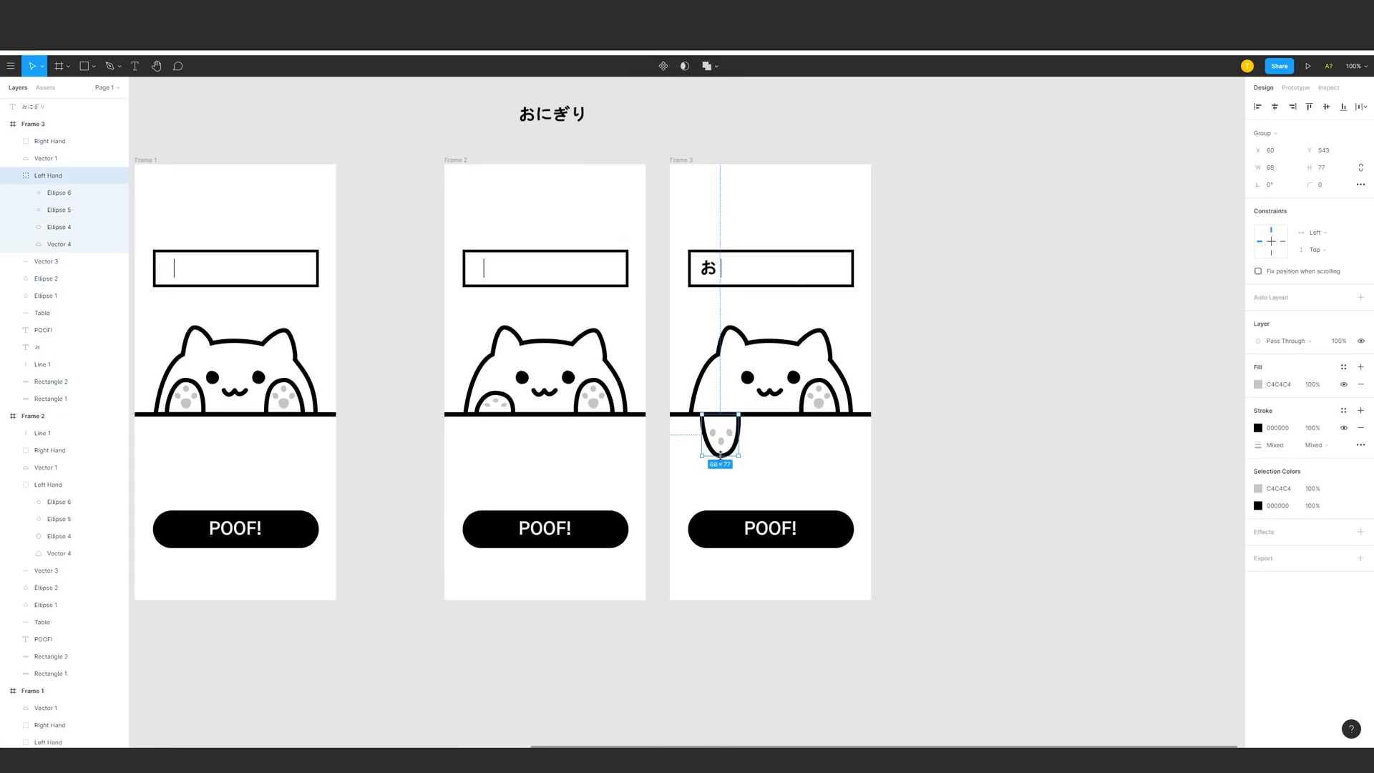
{"action": "key", "text": "ctrl+x"}
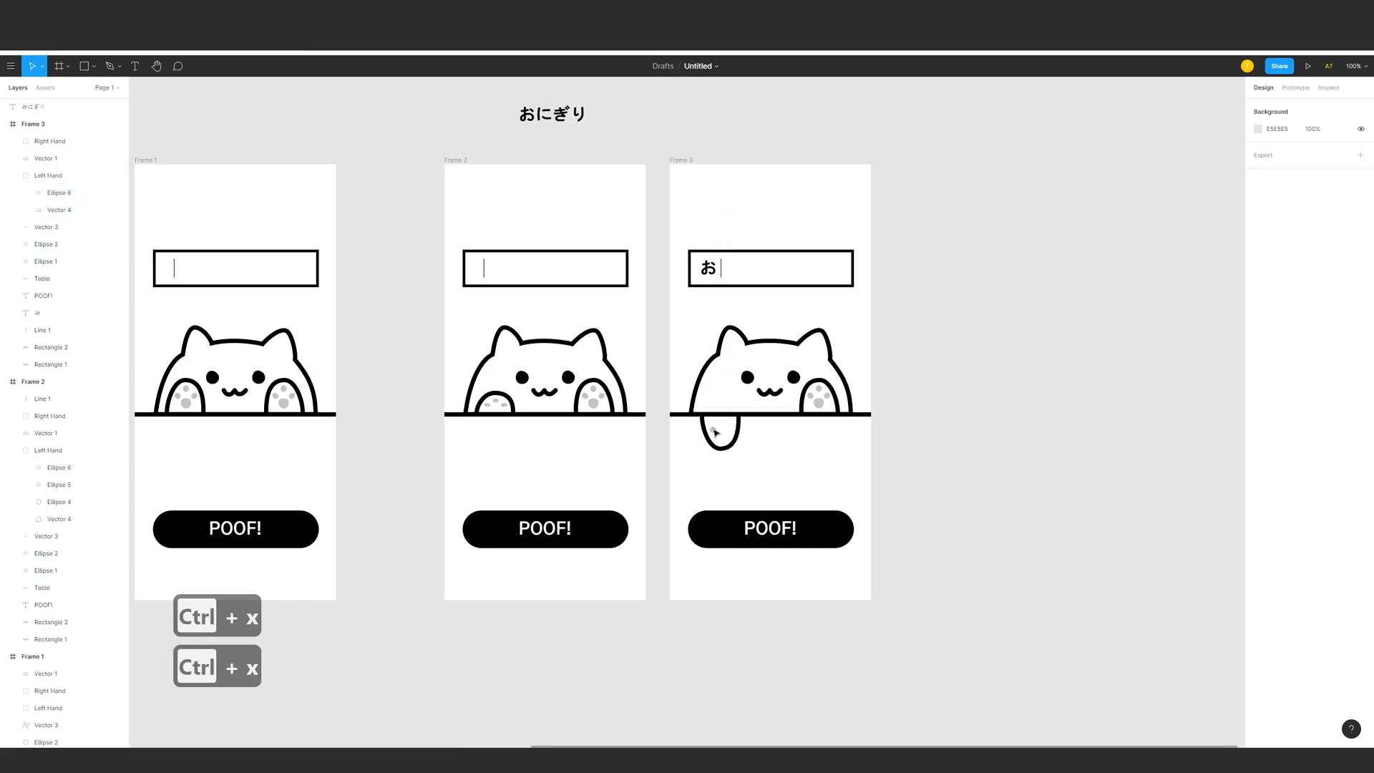
{"action": "key", "text": "ctrl+z"}
{"action": "key", "text": "ctrl+z"}
{"action": "key", "text": "ctrl+z"}
{"action": "key", "text": "ctrl+z"}
{"action": "key", "text": "ctrl+z"}
{"action": "key", "text": "ctrl+z"}
{"action": "key", "text": "ctrl+z"}
{"action": "key", "text": "ctrl+z"}
{"action": "key", "text": "ctrl+z"}
{"action": "key", "text": "ctrl+z"}
{"action": "key", "text": "ctrl+z"}
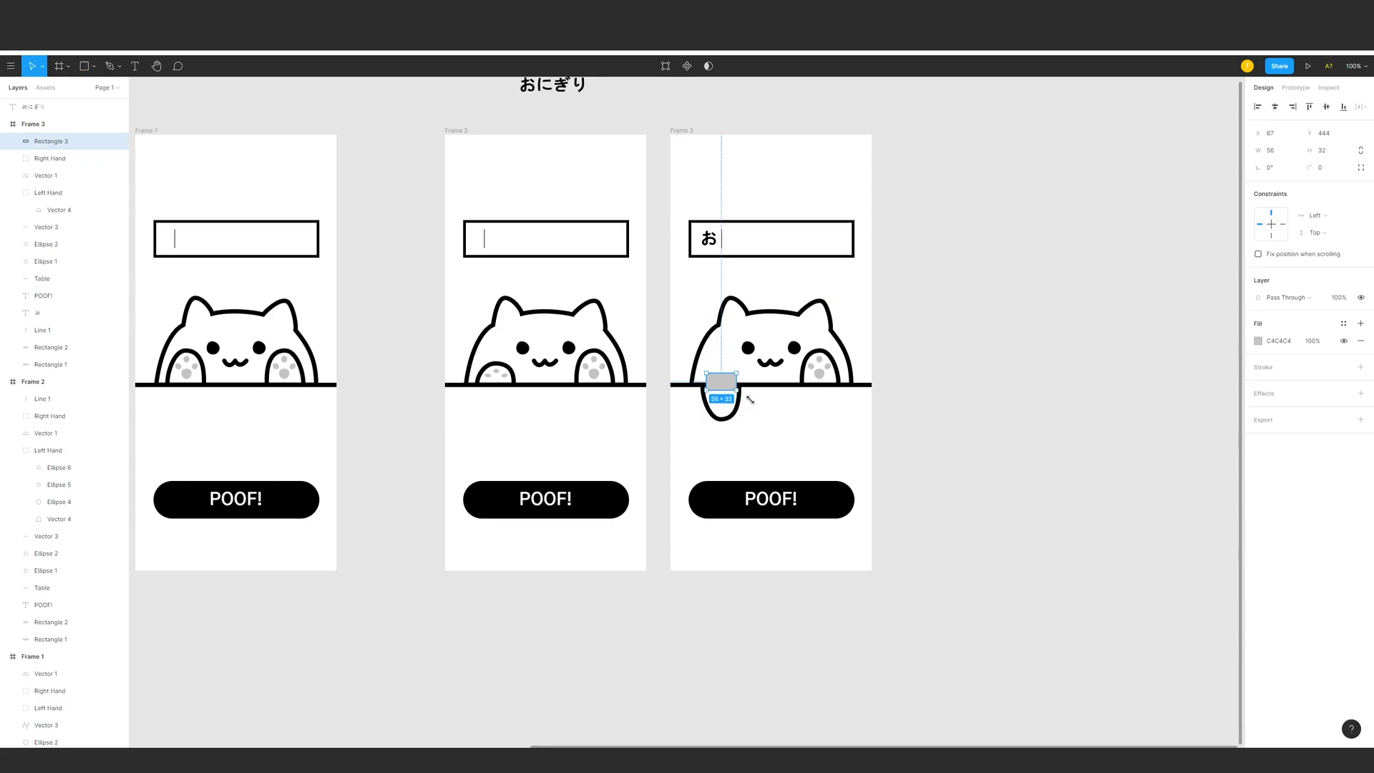
Draw the cat's left paw dangling over the table edge in Frame 3.
{"action": "key", "text": "ctrl+="}
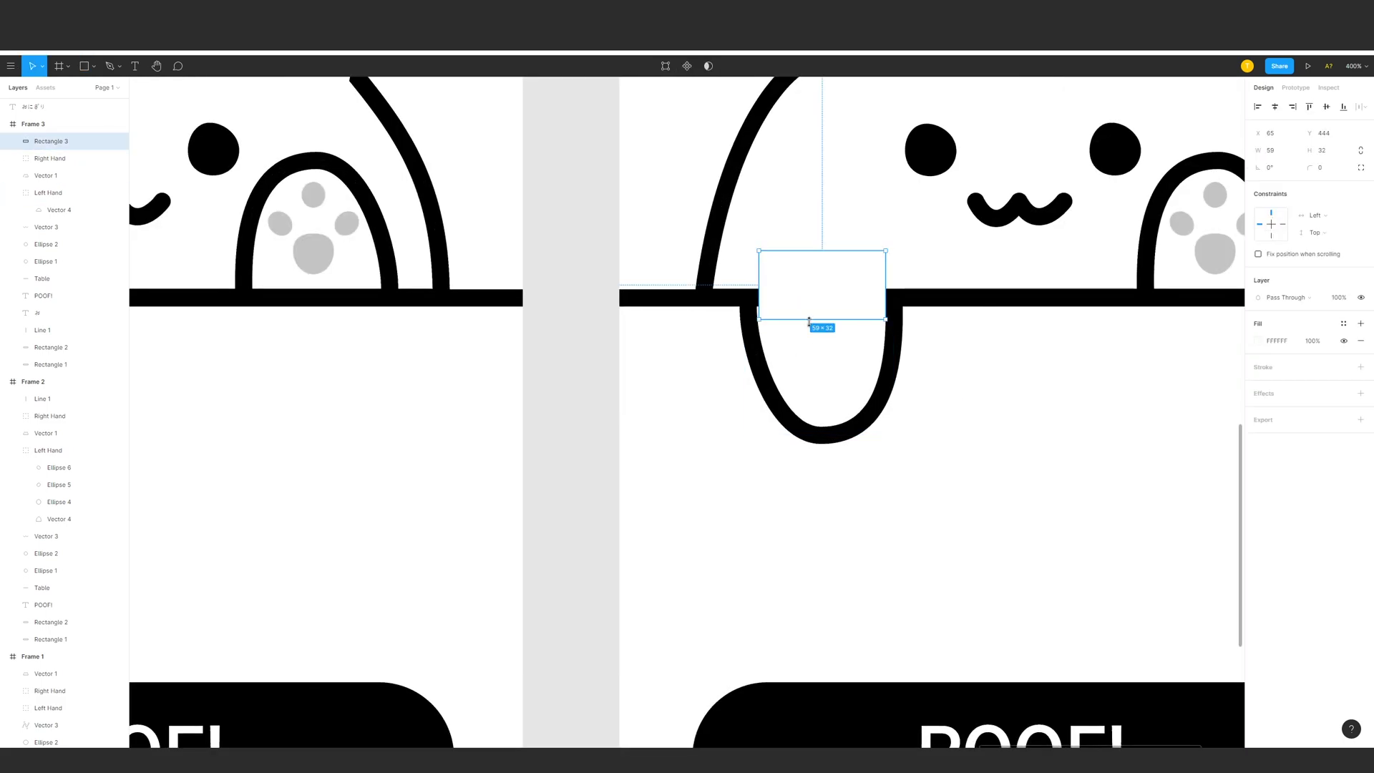
{"action": "key", "text": "ctrl+-"}
{"action": "key", "text": "ctrl+-"}
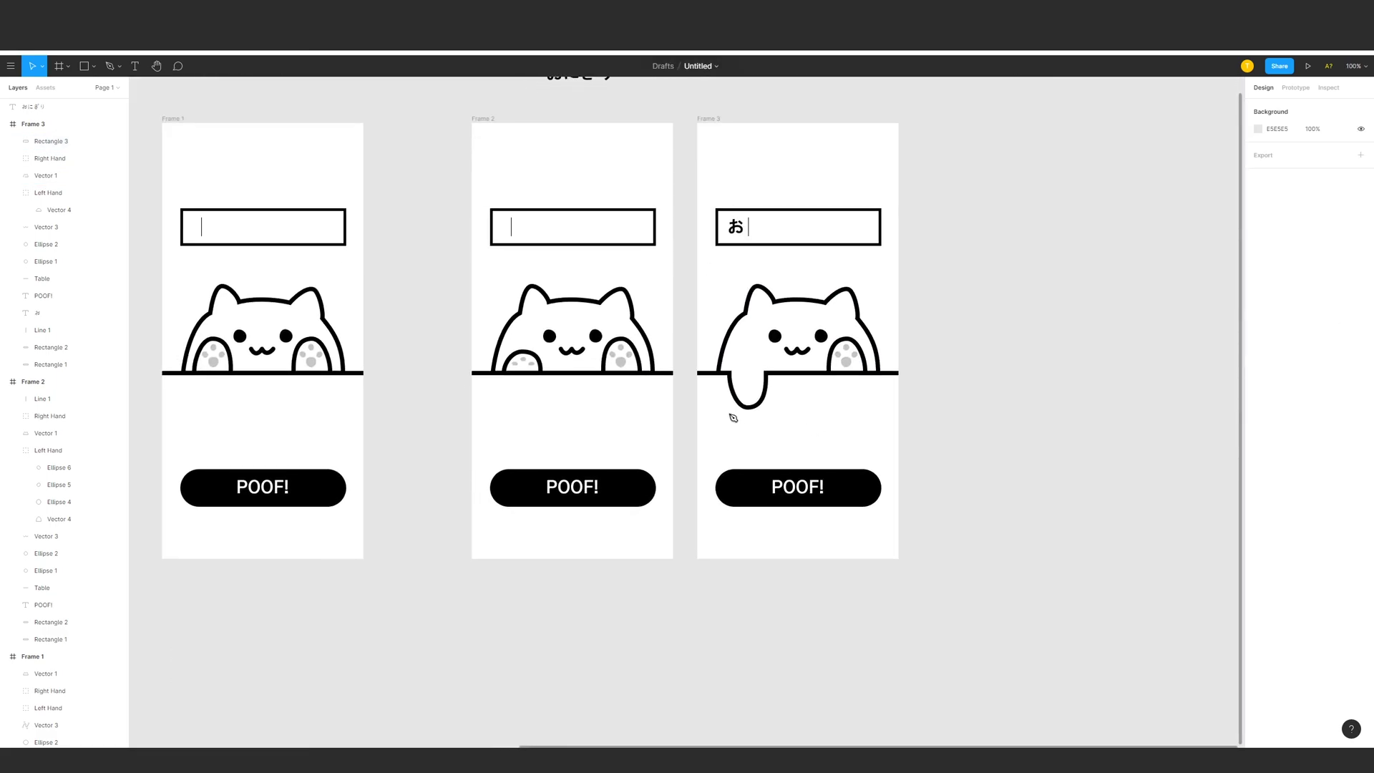
{"action": "key", "text": "ctrl+z"}
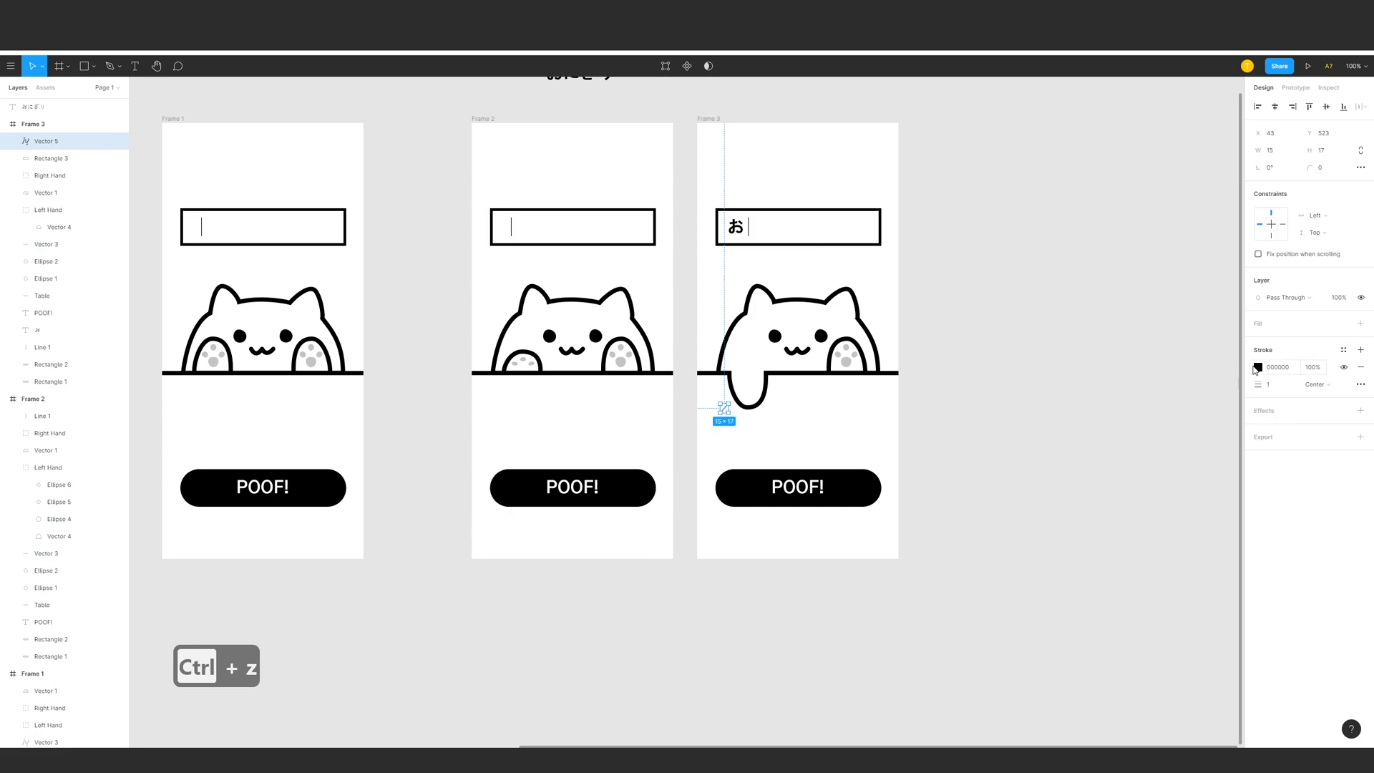
{"action": "key", "text": "ctrl+a"}
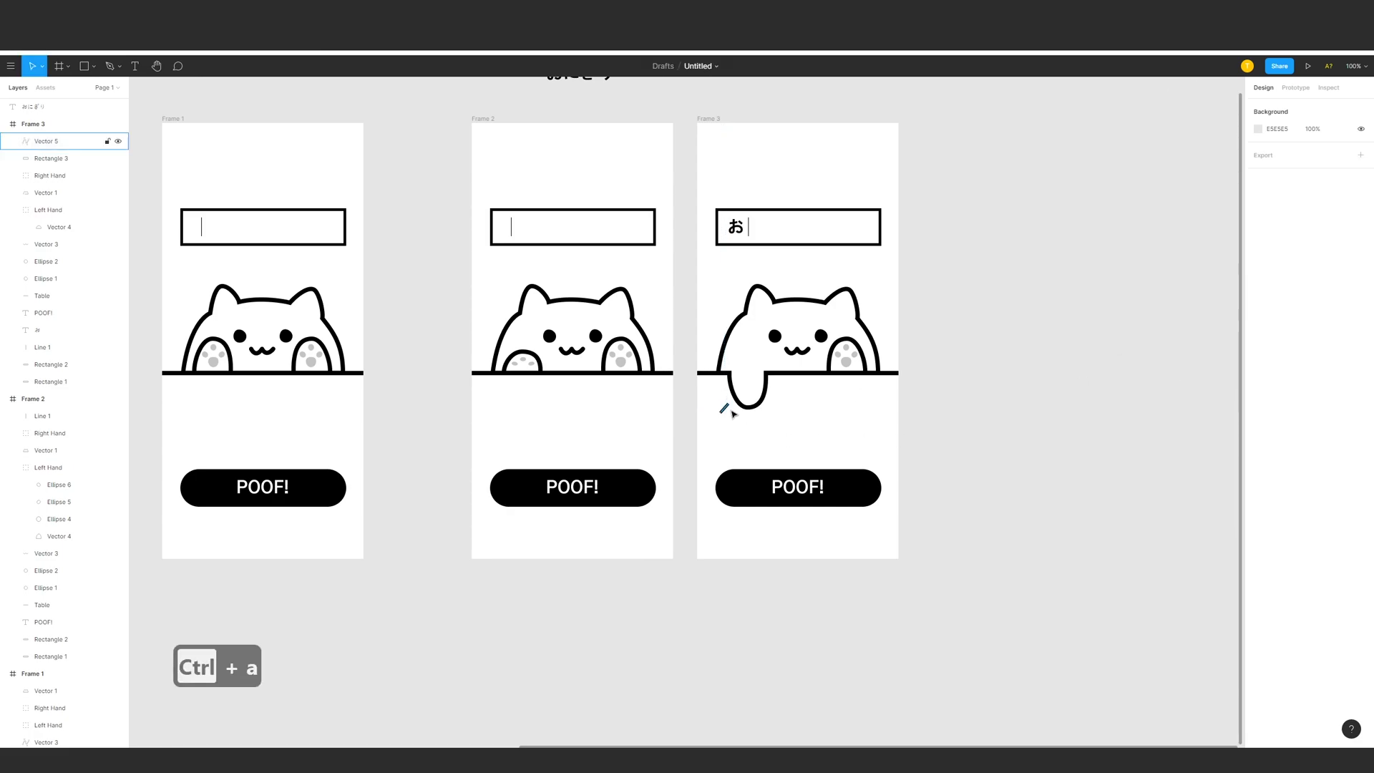
Add three short tap lines beneath the hanging paw.
{"action": "left_click", "coordinate": [752, 423]}
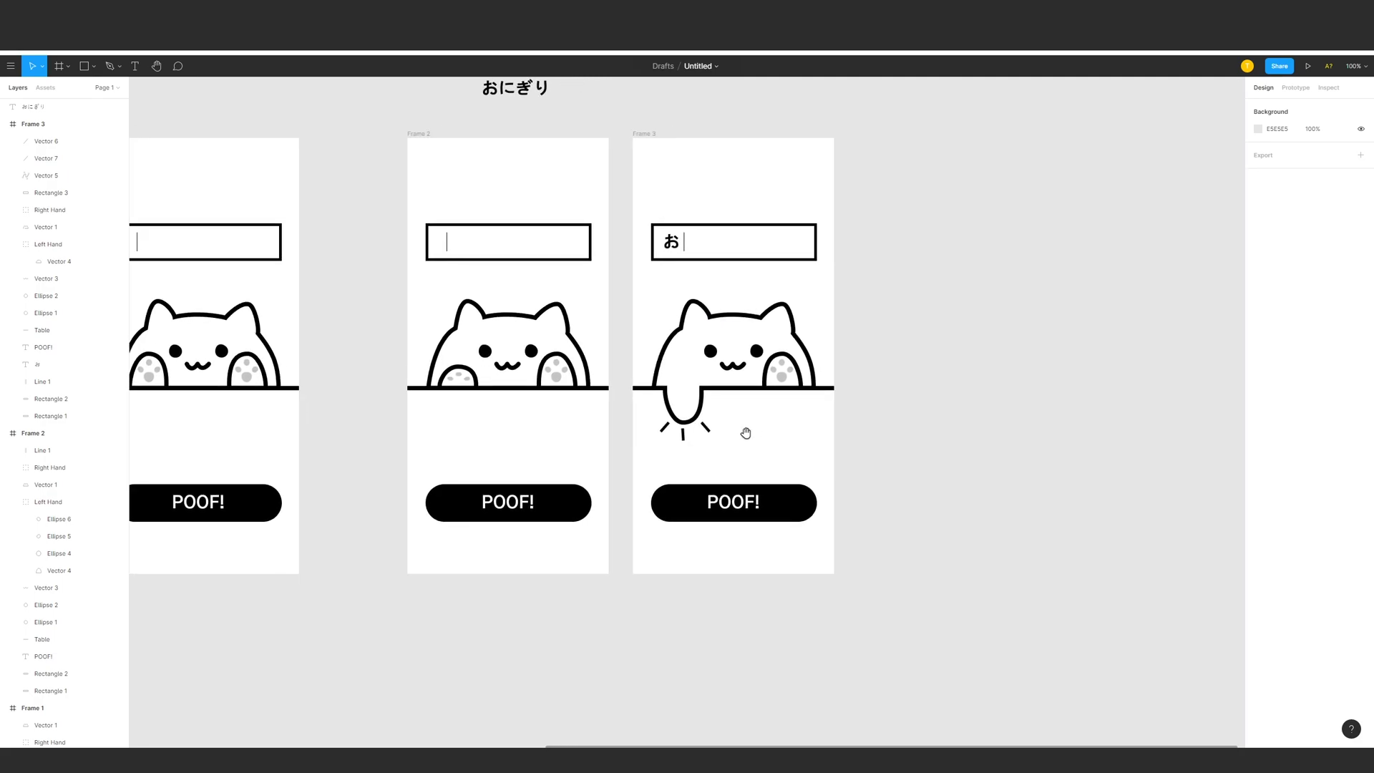
{"action": "key", "text": "ctrl+-"}
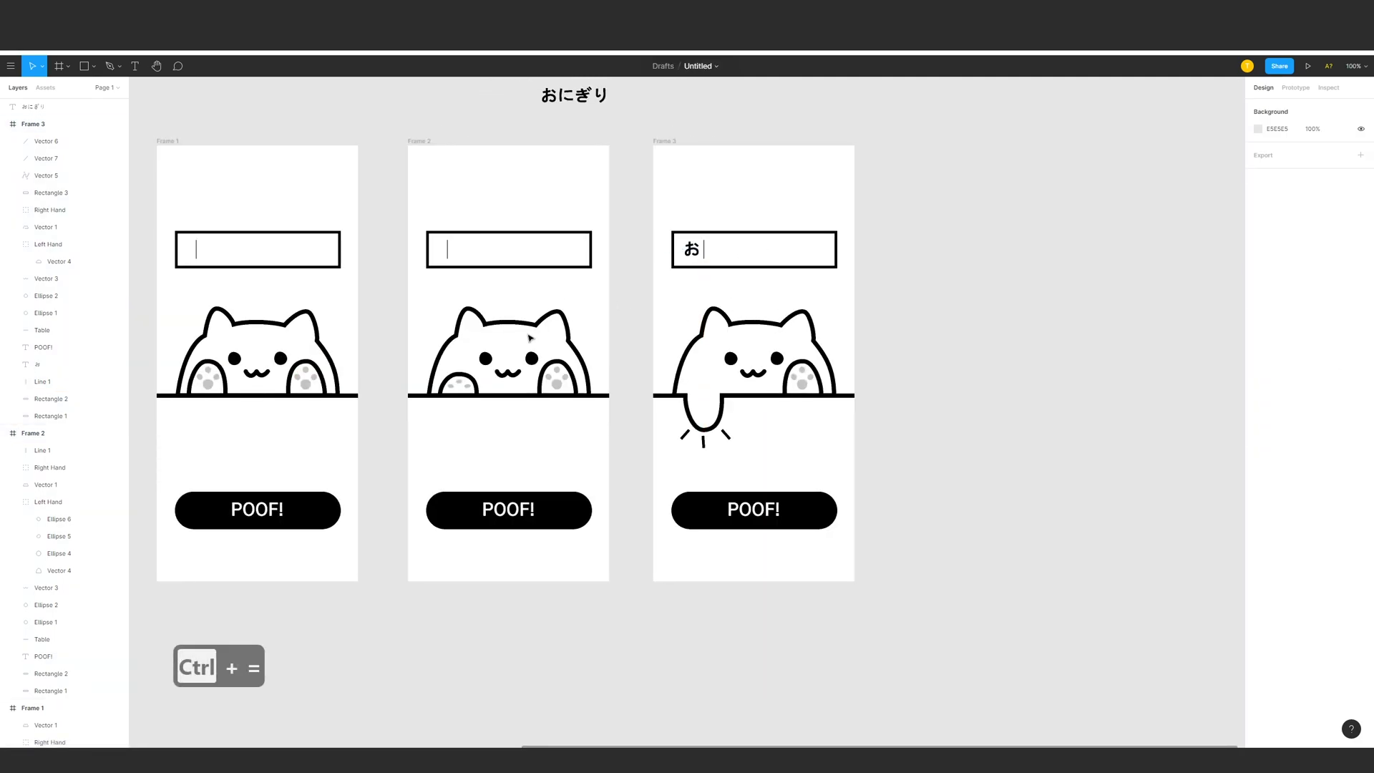
Duplicate Frame 3 as Frame 4 and remove its hanging paw and tap lines.
{"action": "key", "text": "ctrl+="}
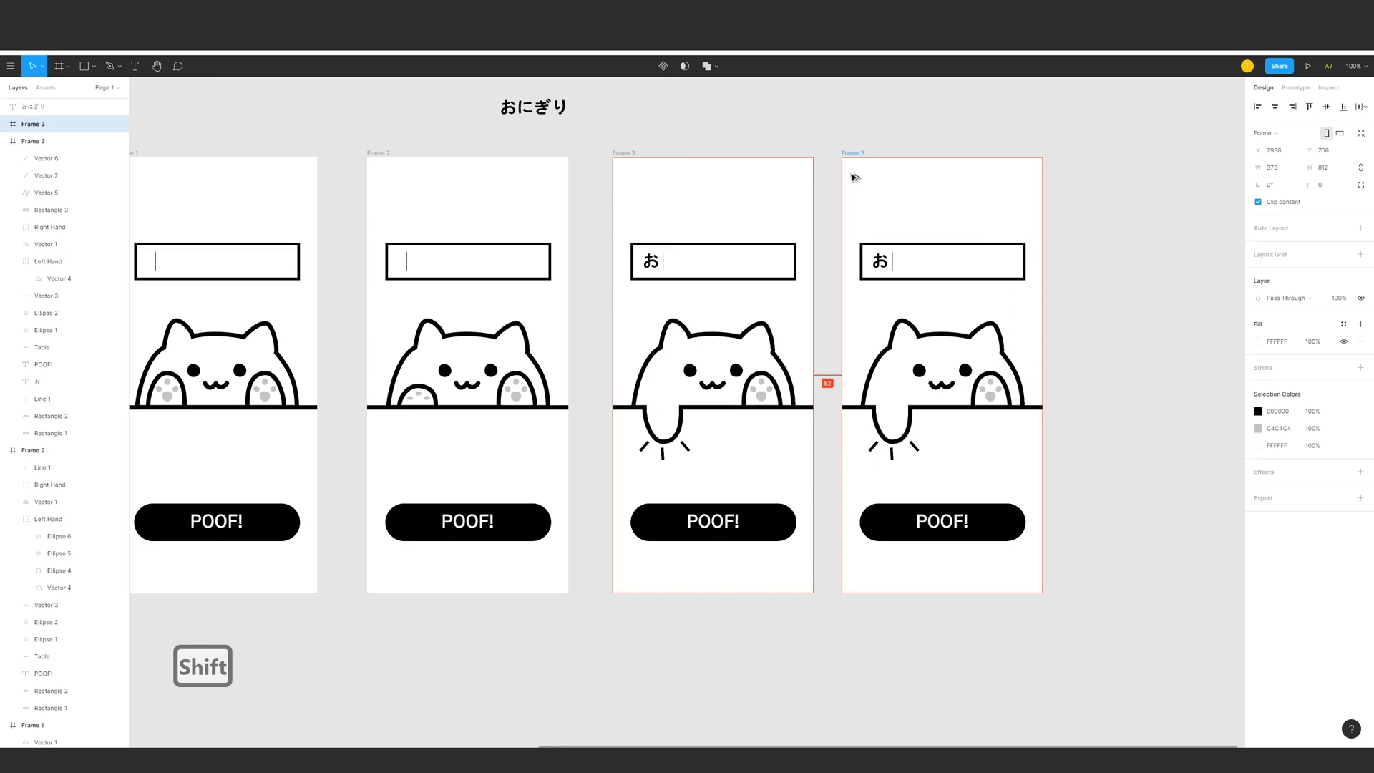
{"action": "key", "text": "ctrl+c"}
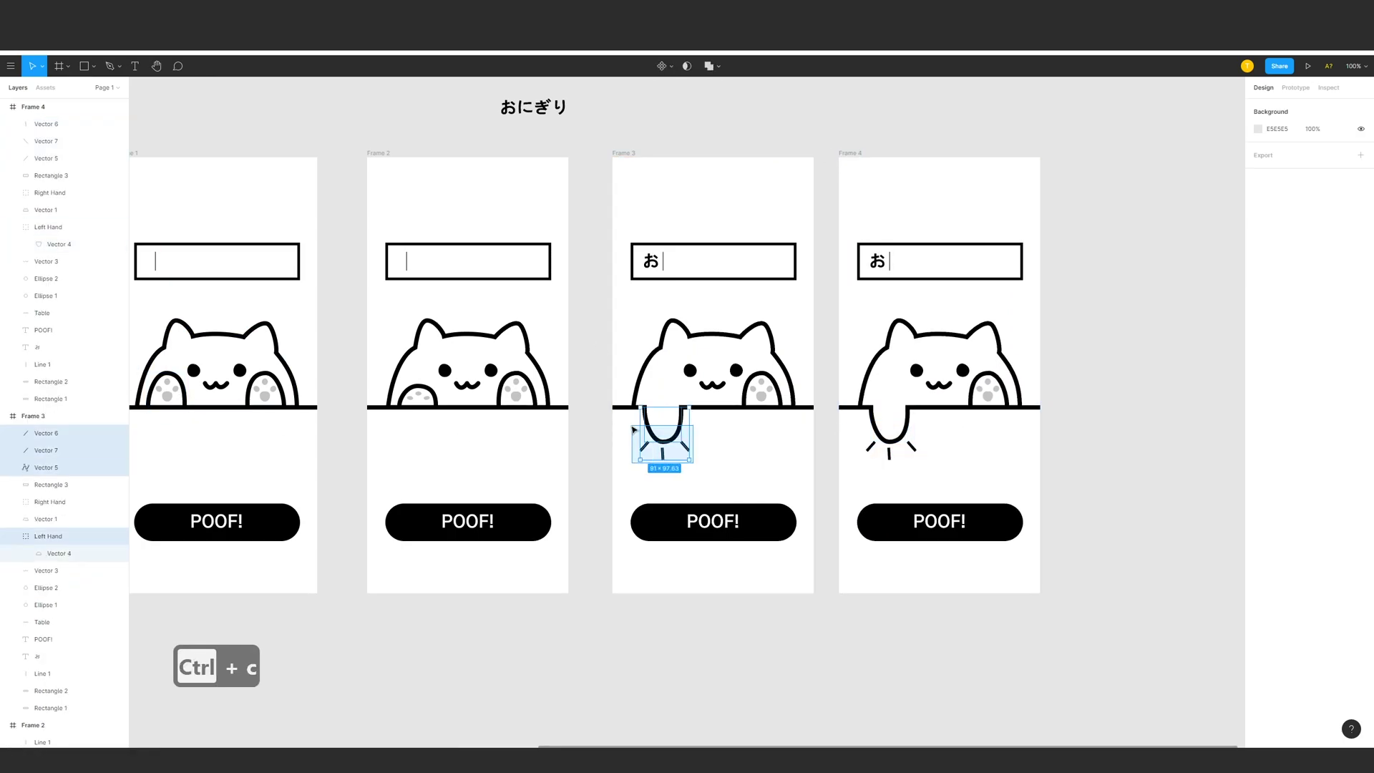
{"action": "key", "text": "ctrl+g"}
{"action": "key", "text": "ctrl+z"}
{"action": "key", "text": "ctrl+g"}
{"action": "key", "text": "ctrl+v"}
{"action": "key", "text": "ctrl+x"}
{"action": "key", "text": "ctrl+z"}
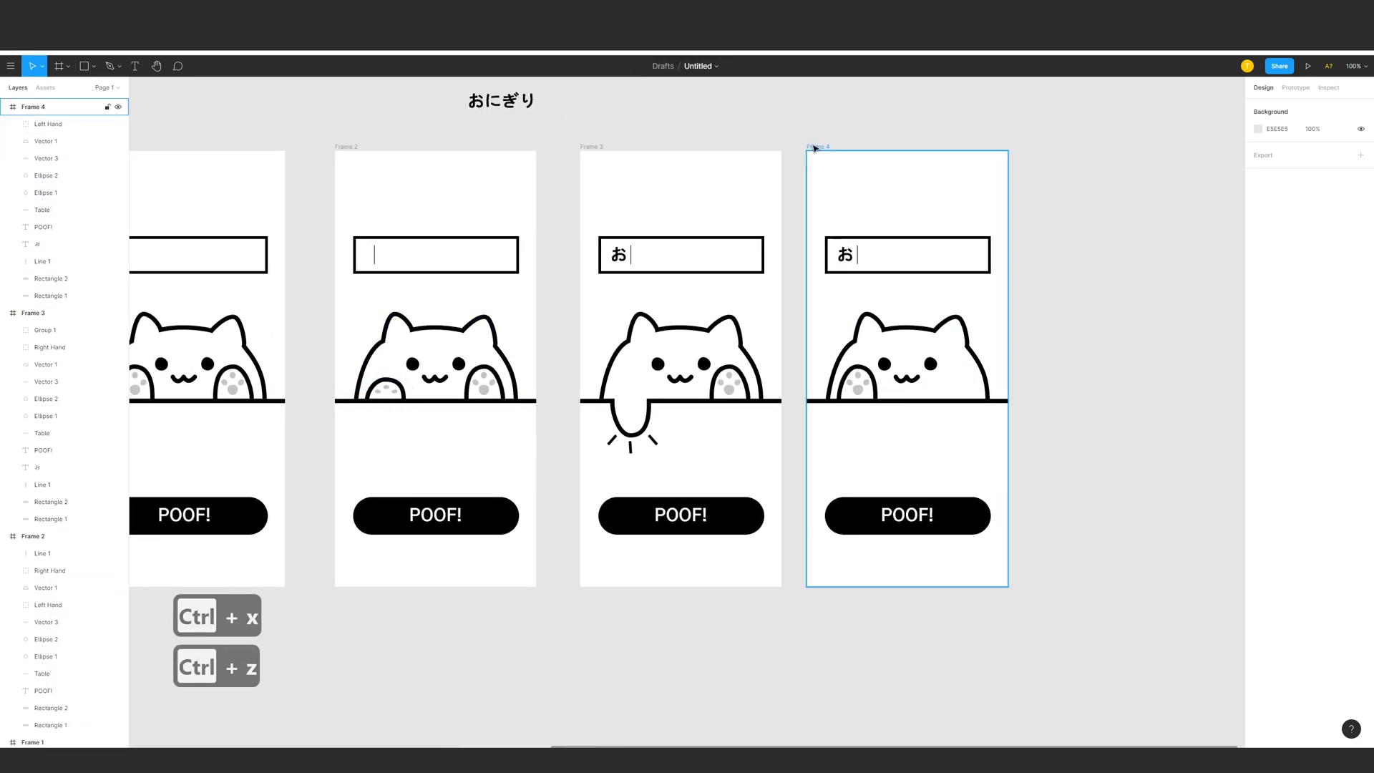
Paste a resting paw into Frame 4 and flip it horizontally onto the cat's right side.
{"action": "key", "text": "ctrl+v"}
{"action": "key", "text": "ctrl+z"}
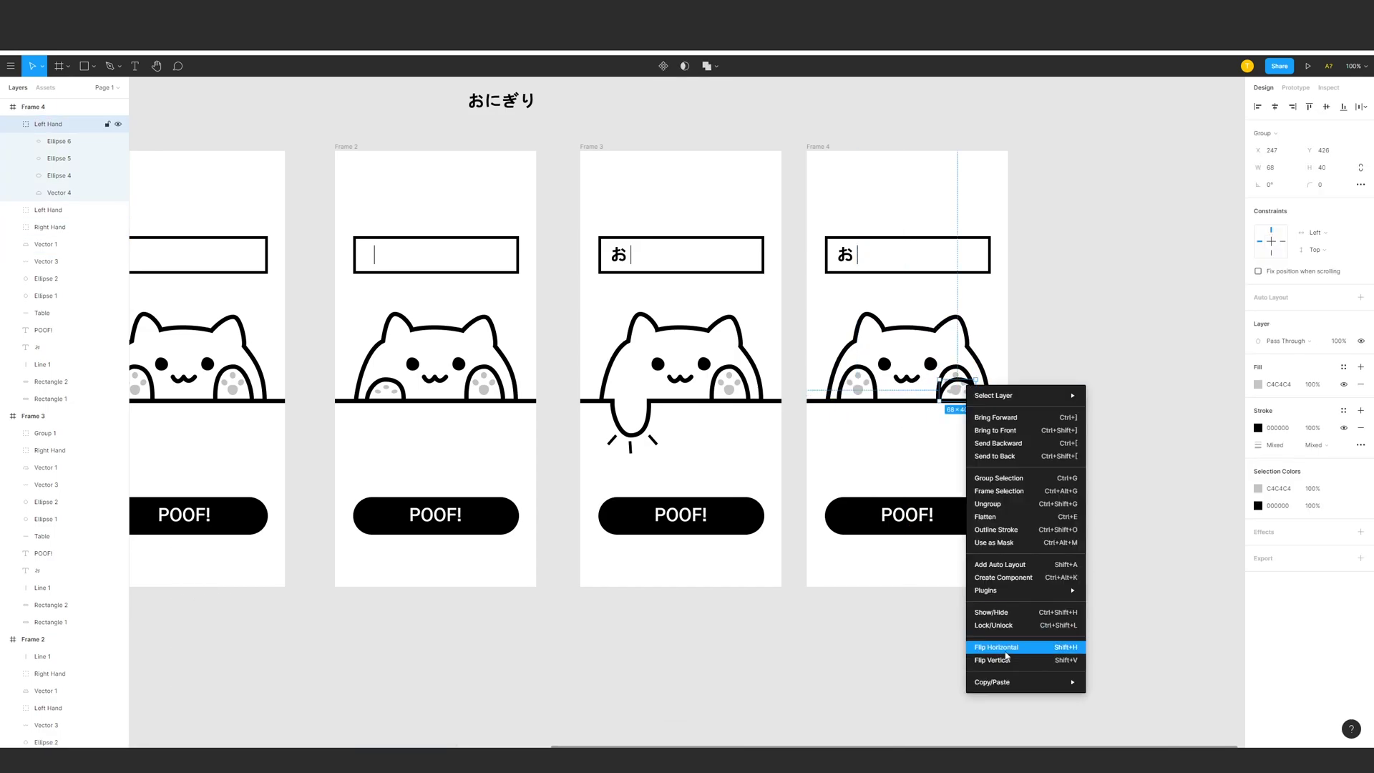
{"action": "key", "text": "ctrl+z"}
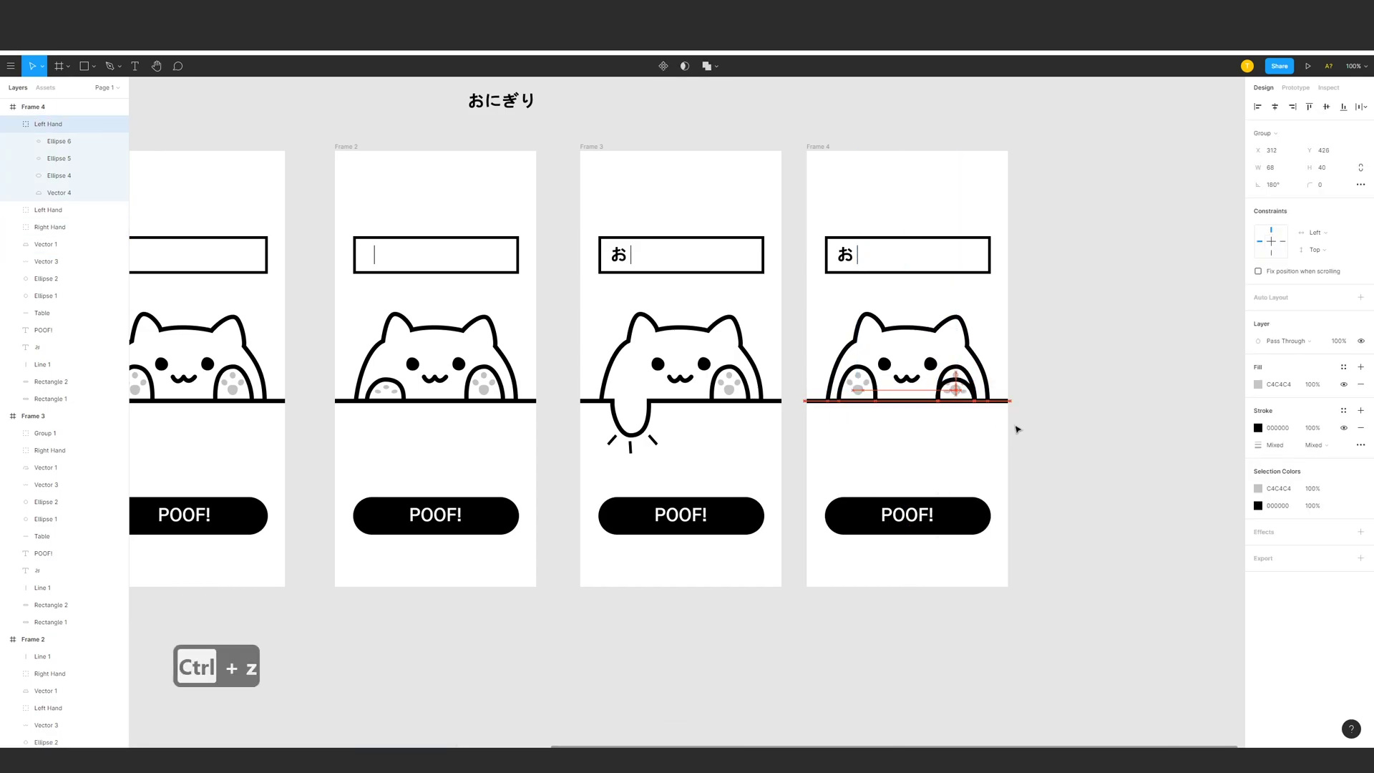
{"action": "key", "text": "ctrl+z"}
{"action": "key", "text": "ctrl+x"}
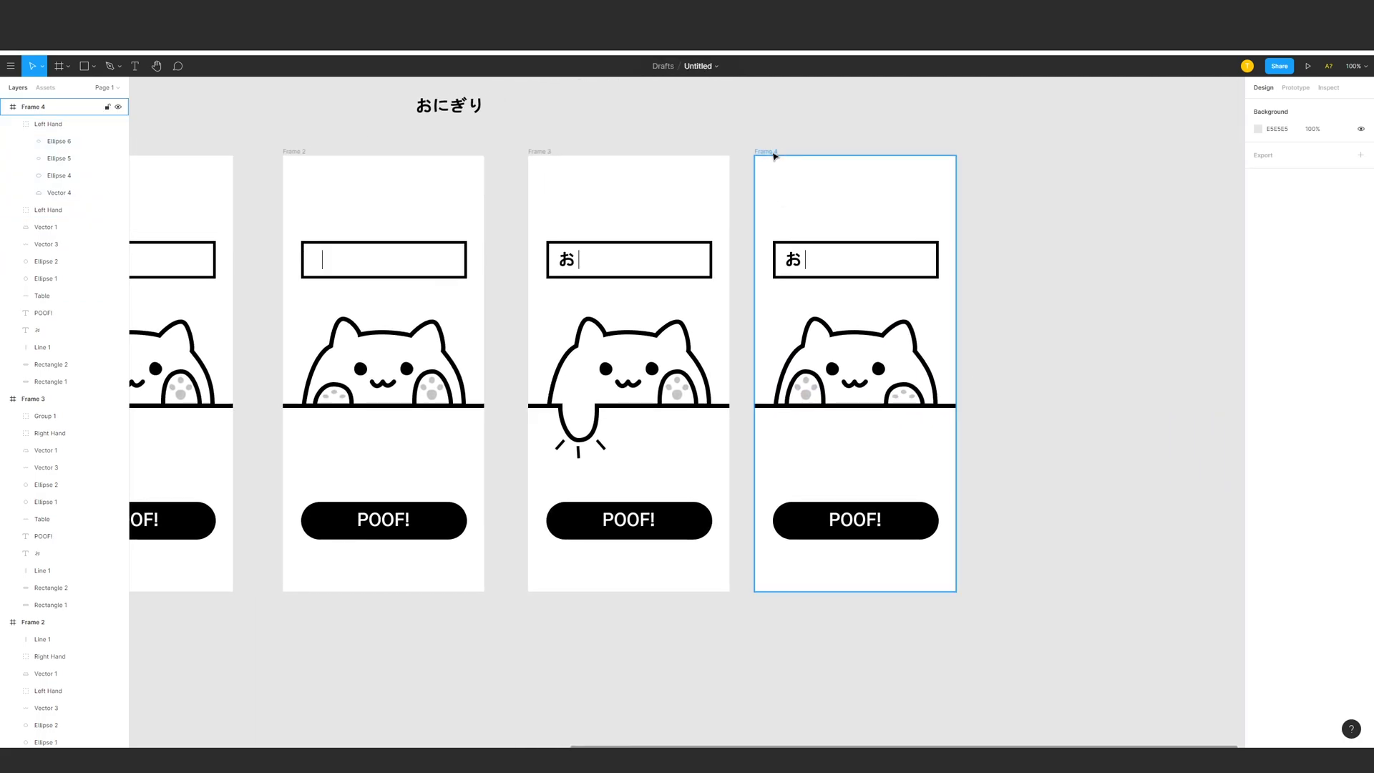
Duplicate Frame 4 as Frame 5 with the right paw hanging over the table edge and tap lines.
{"action": "key", "text": "ctrl+c"}
{"action": "key", "text": "ctrl+v"}
{"action": "key", "text": "ctrl+z"}
{"action": "key", "text": "ctrl+z"}
{"action": "key", "text": "ctrl+z"}
{"action": "key", "text": "ctrl+v"}
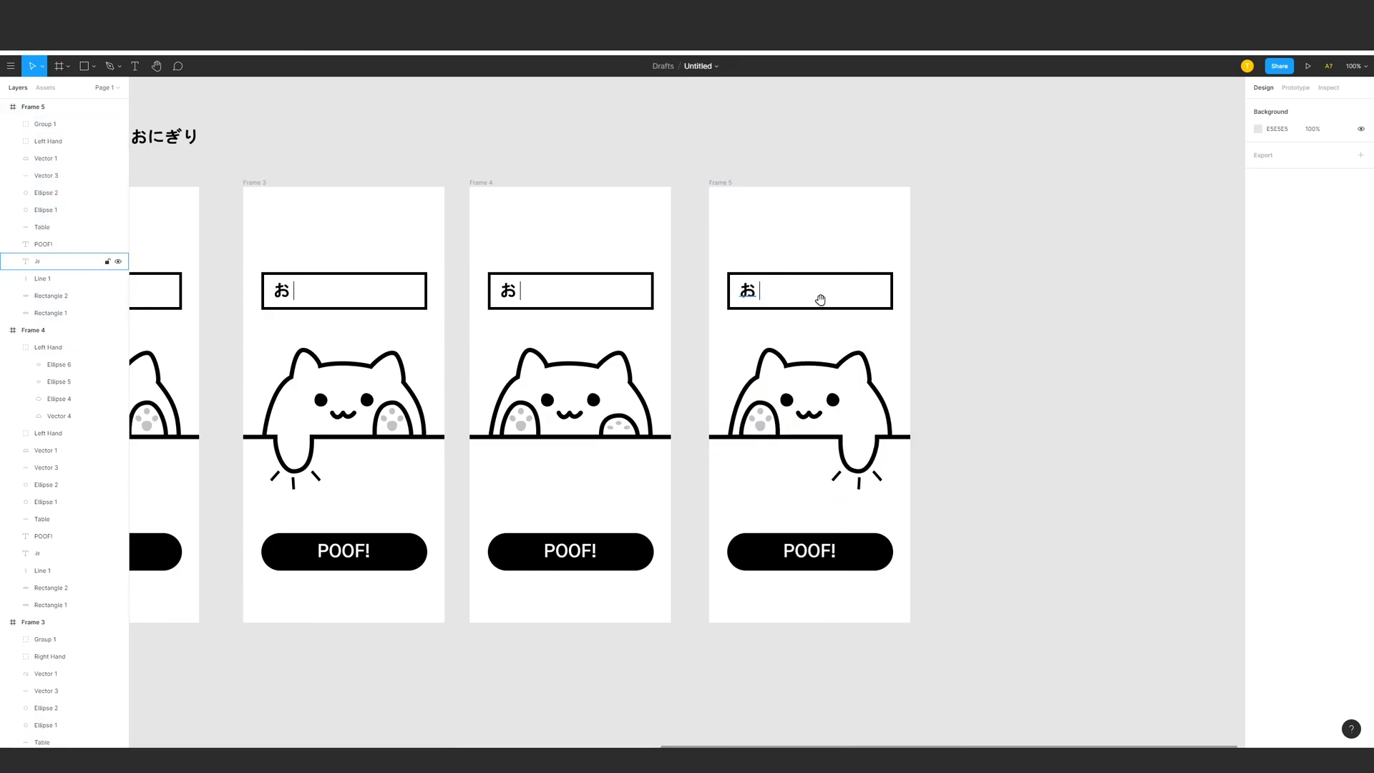
Extend Frame 5's text box to read おに.
{"action": "key", "text": "ctrl+c"}
{"action": "key", "text": "ctrl+v"}
{"action": "key", "text": "ctrl+x"}
{"action": "key", "text": "ctrl+v"}
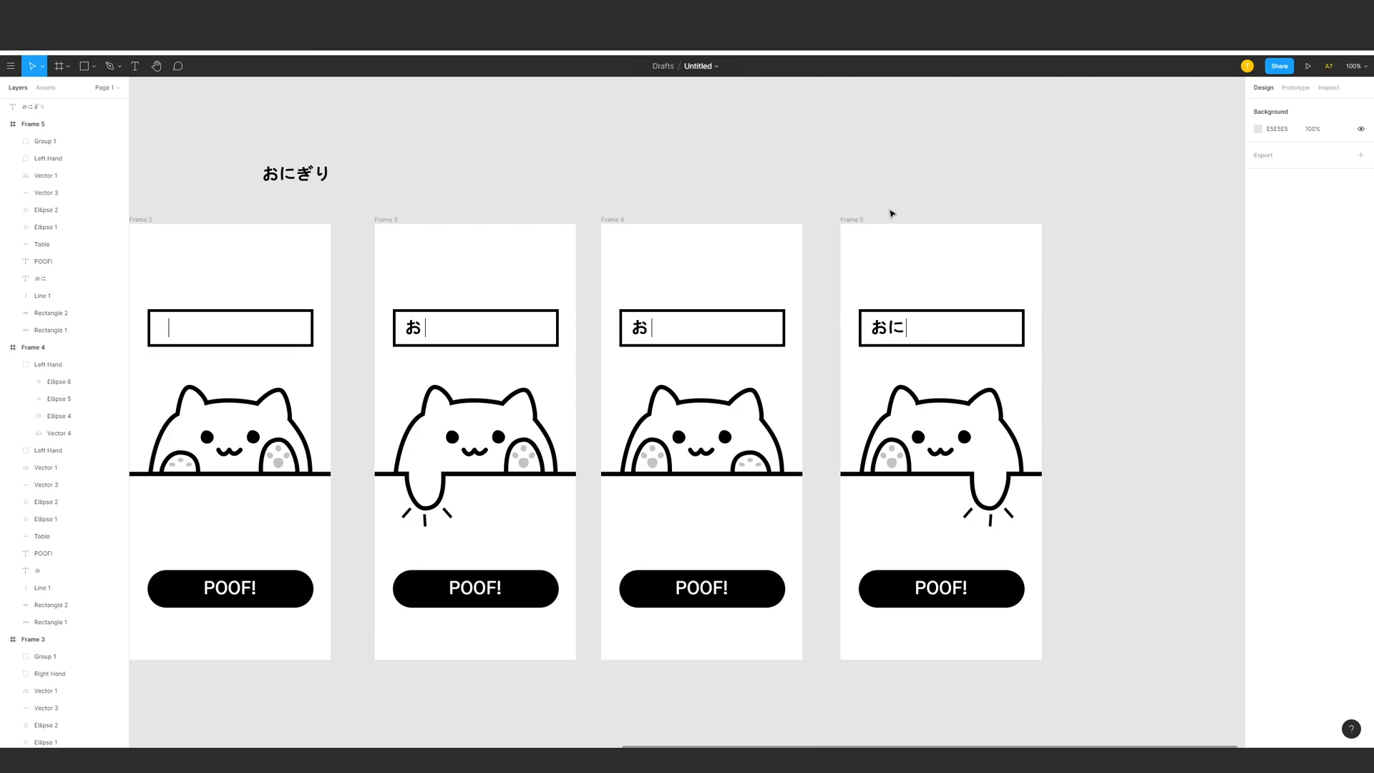
Duplicate frames into Frames 6–7 carrying the おに text with alternating paw poses.
{"action": "key", "text": "ctrl+-"}
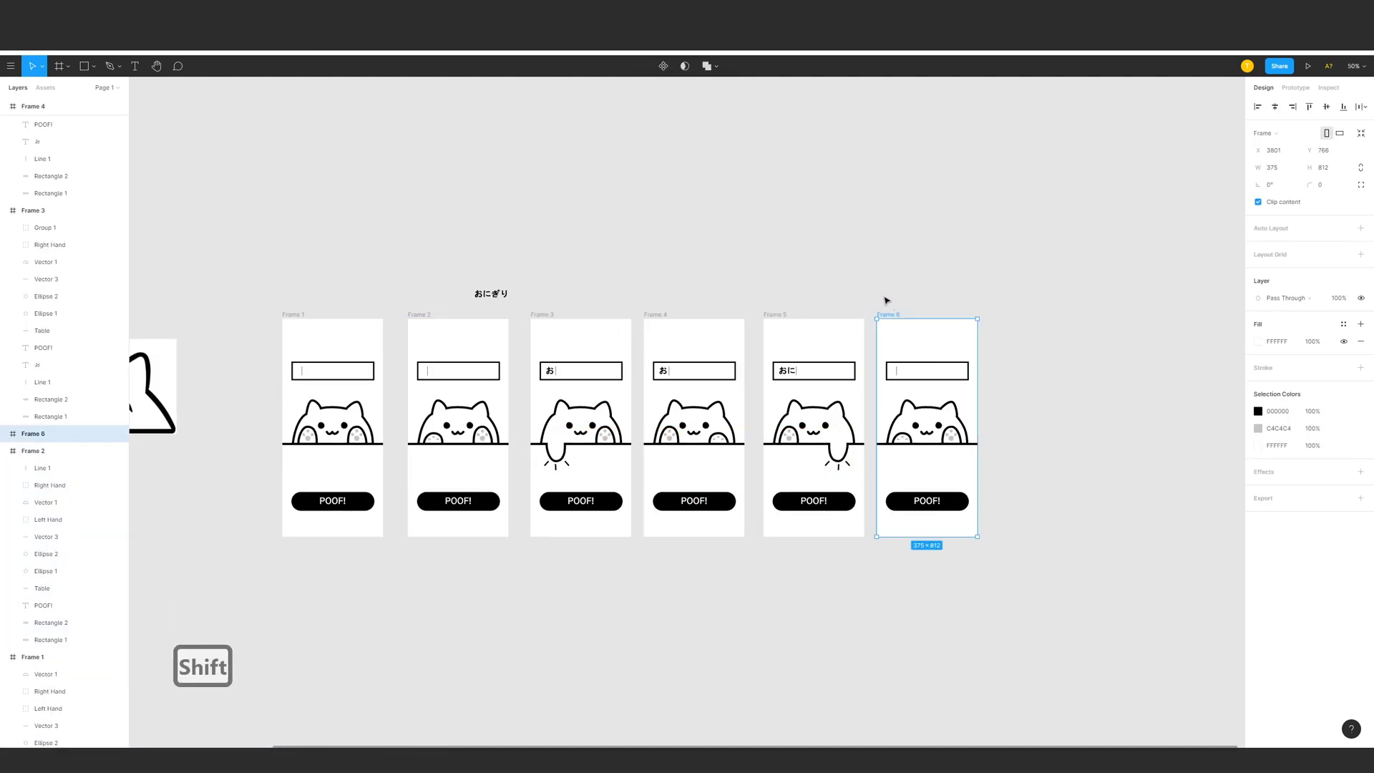
{"action": "key", "text": "ctrl+x"}
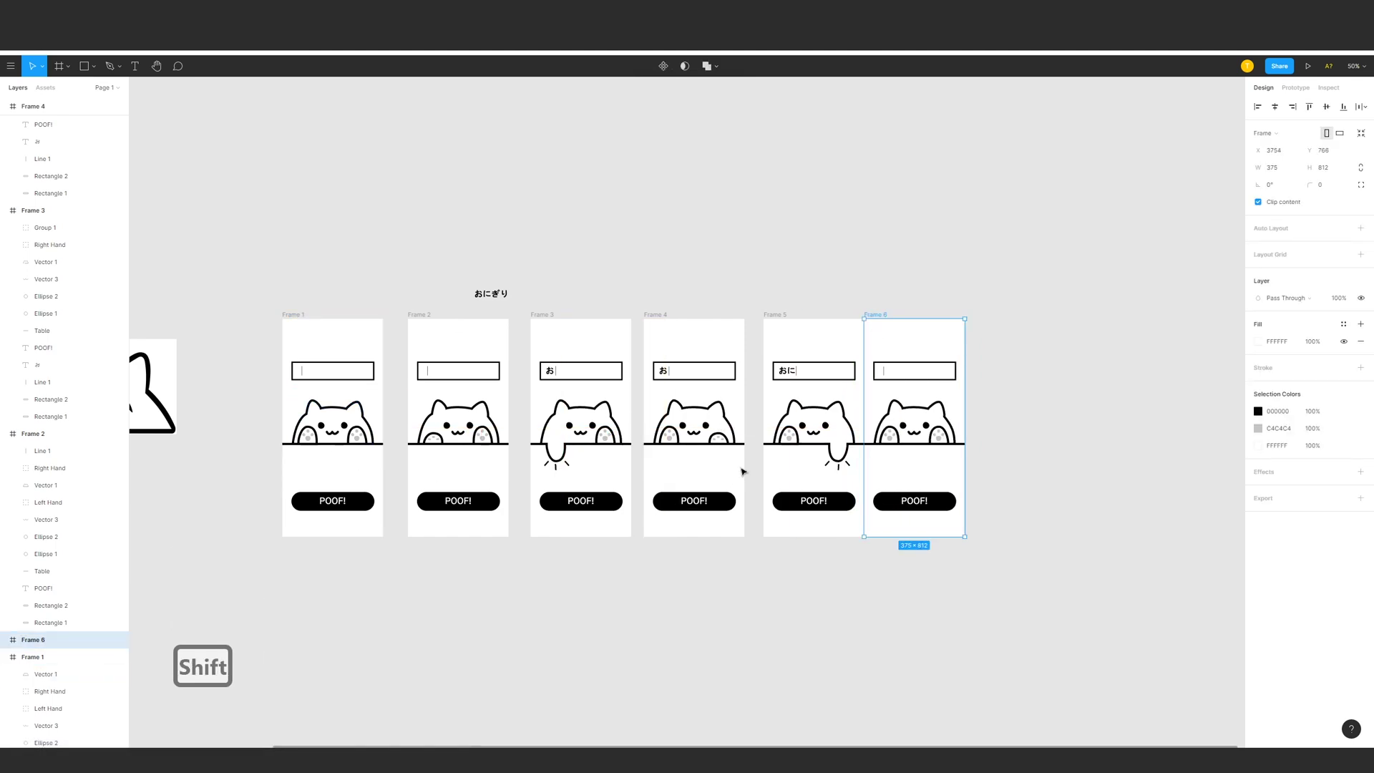
{"action": "key", "text": "ctrl+z"}
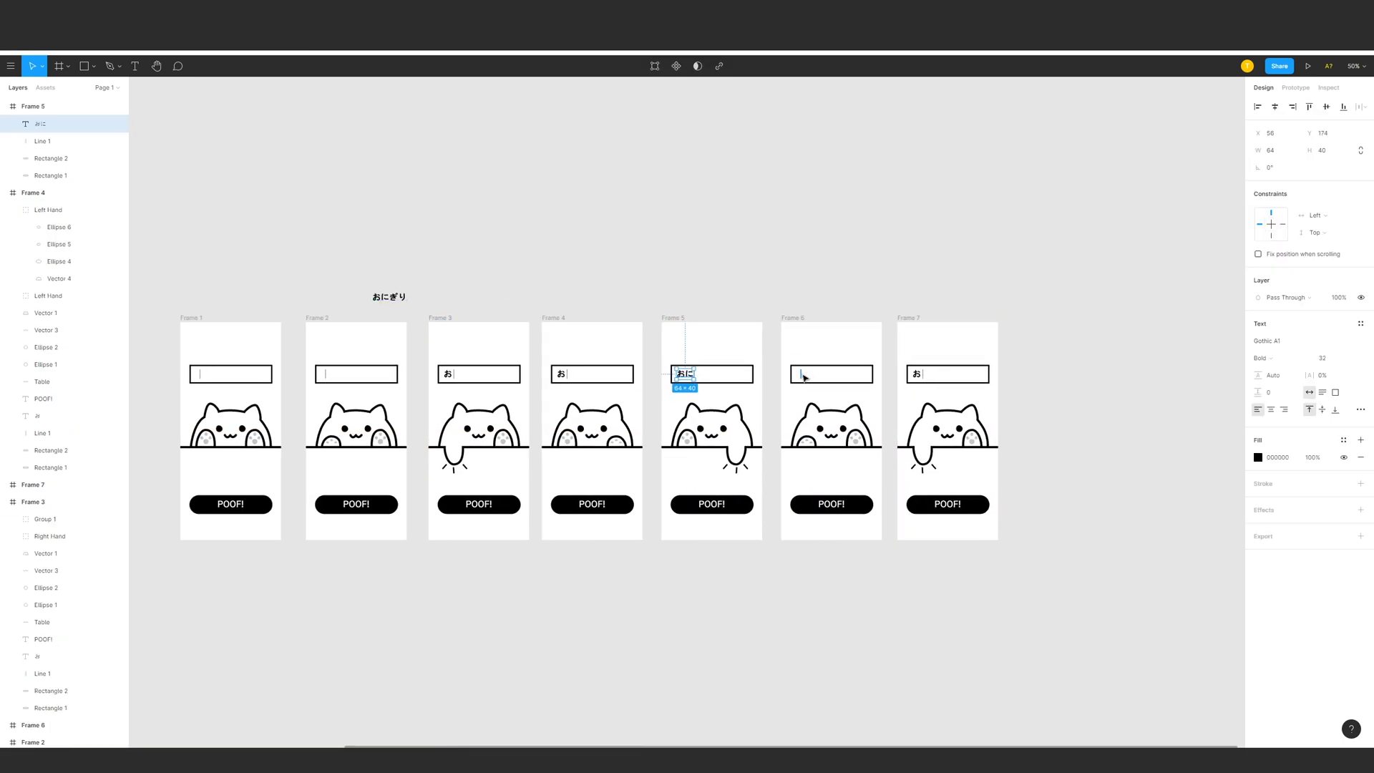
{"action": "key", "text": "ctrl+c"}
{"action": "key", "text": "ctrl+v"}
{"action": "key", "text": "ctrl+z"}
{"action": "key", "text": "ctrl+c"}
{"action": "key", "text": "ctrl+v"}
{"action": "key", "text": "ctrl+c"}
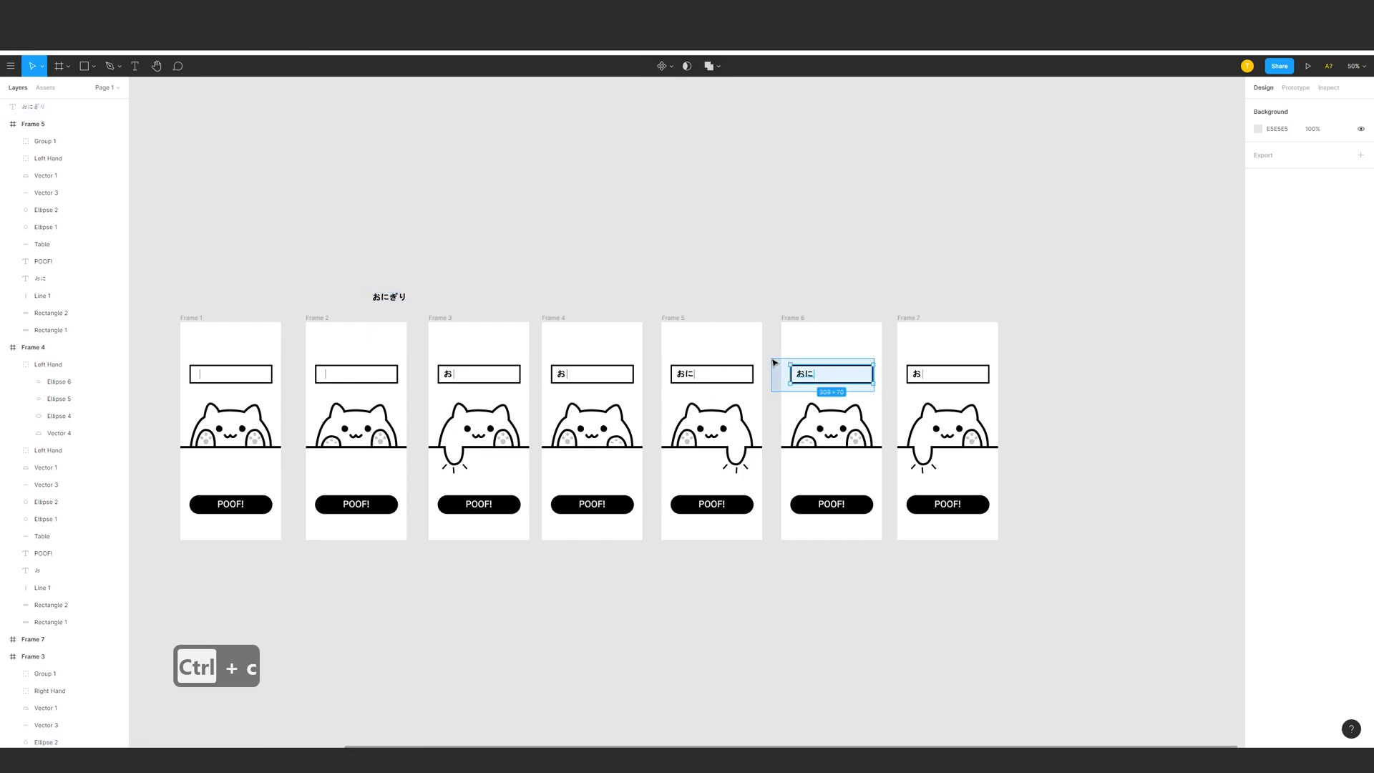
{"action": "key", "text": "ctrl+v"}
{"action": "key", "text": "ctrl+c"}
{"action": "key", "text": "ctrl+v"}
Build Frames 8–10 with the text growing to おにぎ then おにぎり and swapped paw taps.
{"action": "key", "text": "ctrl+x"}
{"action": "key", "text": "ctrl+v"}
{"action": "key", "text": "ctrl+z"}
{"action": "key", "text": "ctrl+v"}
{"action": "key", "text": "ctrl+z"}
{"action": "key", "text": "ctrl+c"}
{"action": "key", "text": "ctrl+v"}
{"action": "key", "text": "ctrl+c"}
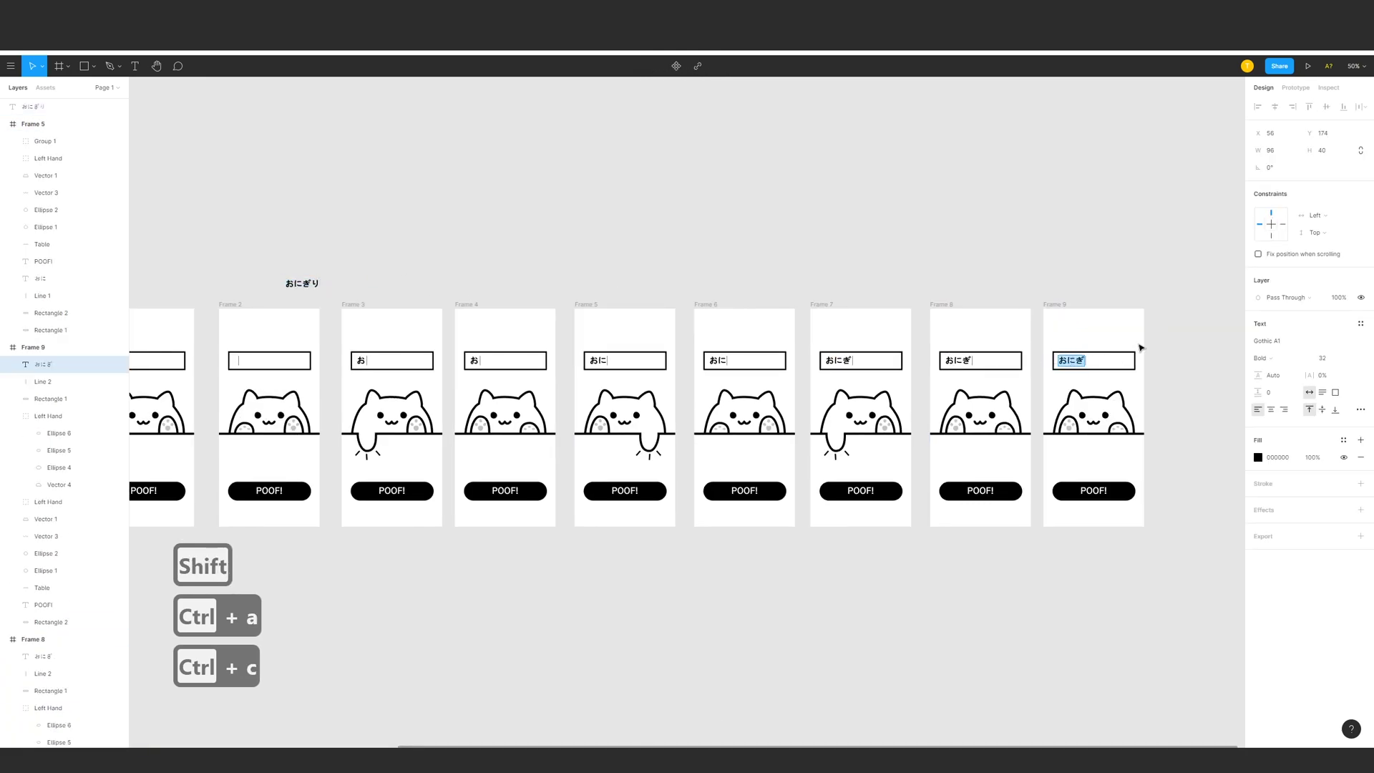
{"action": "key", "text": "ctrl+v"}
{"action": "key", "text": "ctrl+x"}
{"action": "key", "text": "ctrl+v"}
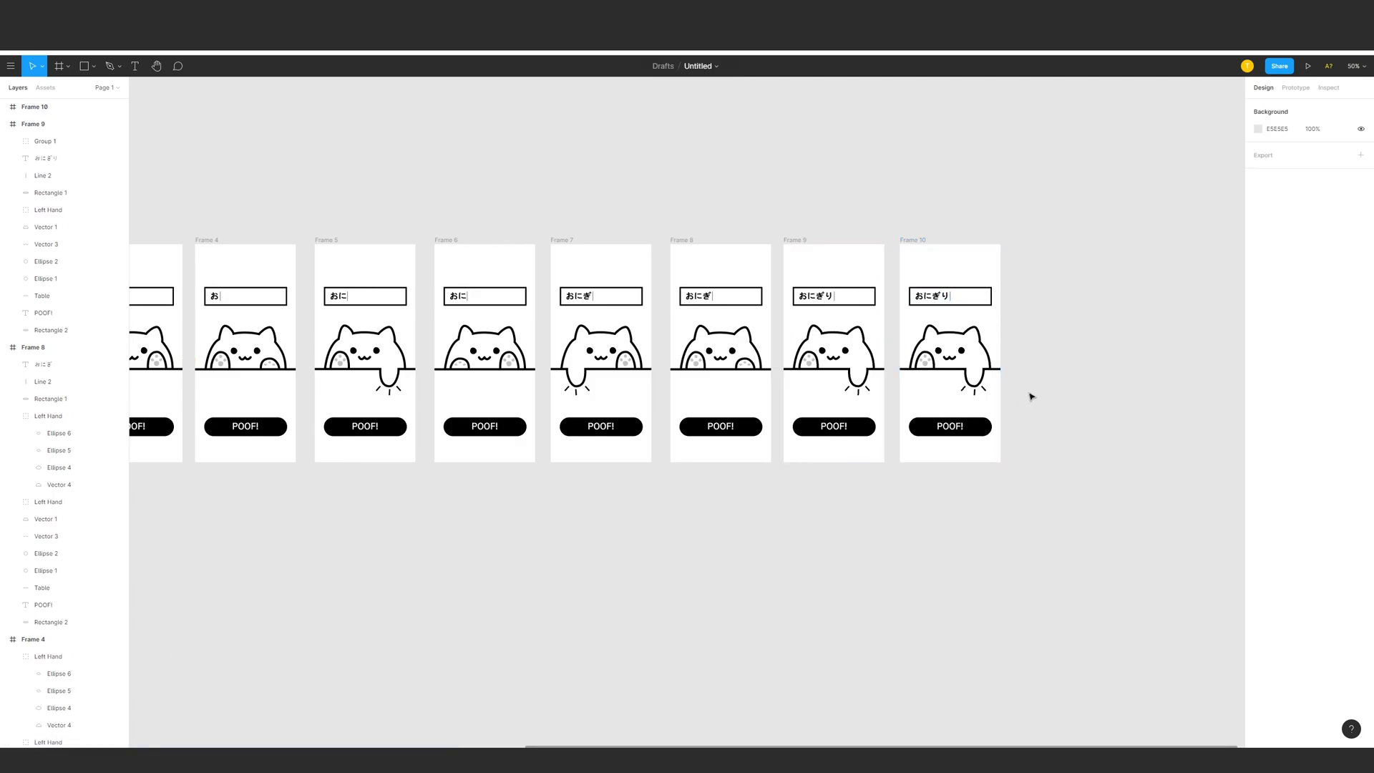
Copy Frame 10 into Frame 11 with the POOF! button shrunk to a black dot, then duplicate it as Frame 12.
{"action": "key", "text": "ctrl+c"}
{"action": "key", "text": "ctrl+v"}
{"action": "key", "text": "ctrl+="}
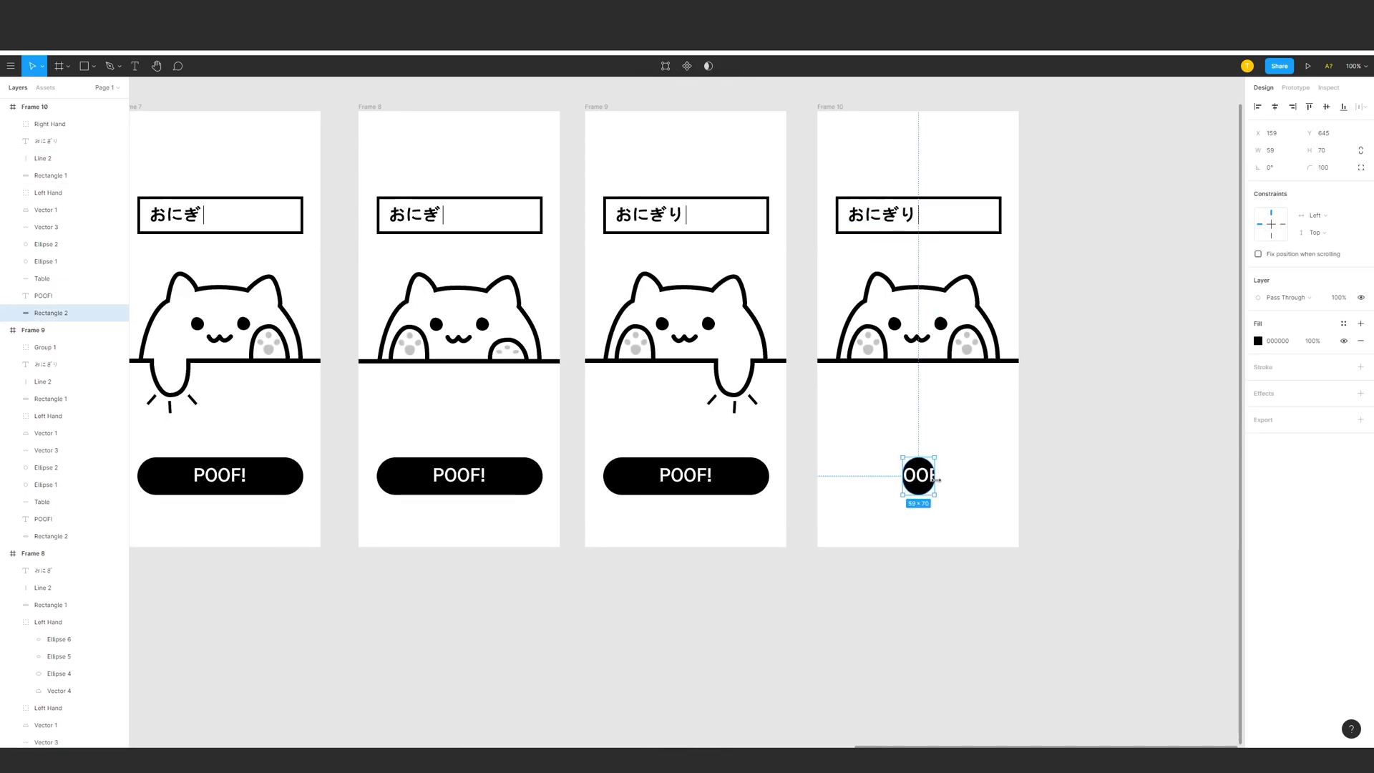
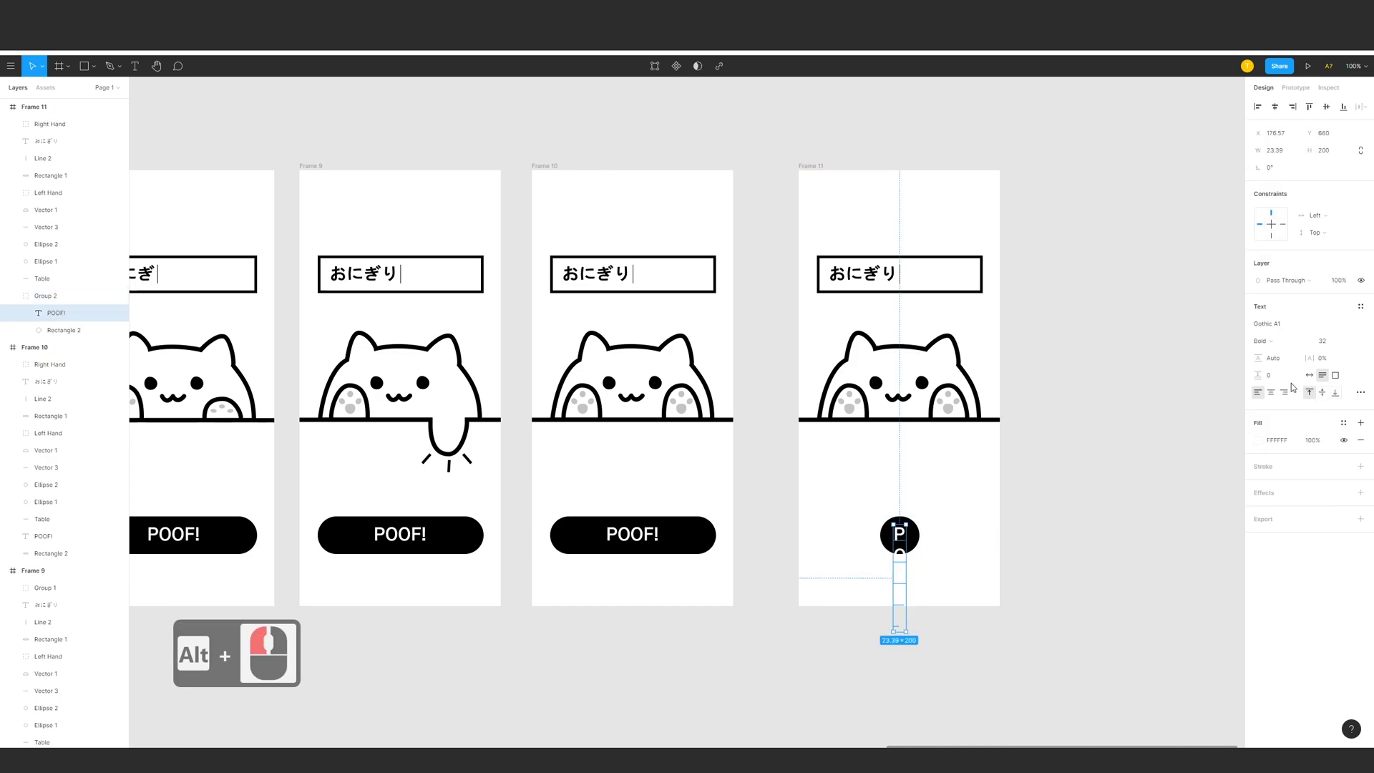
{"action": "key", "text": "ctrl+a"}
{"action": "key", "text": "ctrl+z"}
{"action": "key", "text": "ctrl+a"}
{"action": "key", "text": "ctrl+shift+g"}
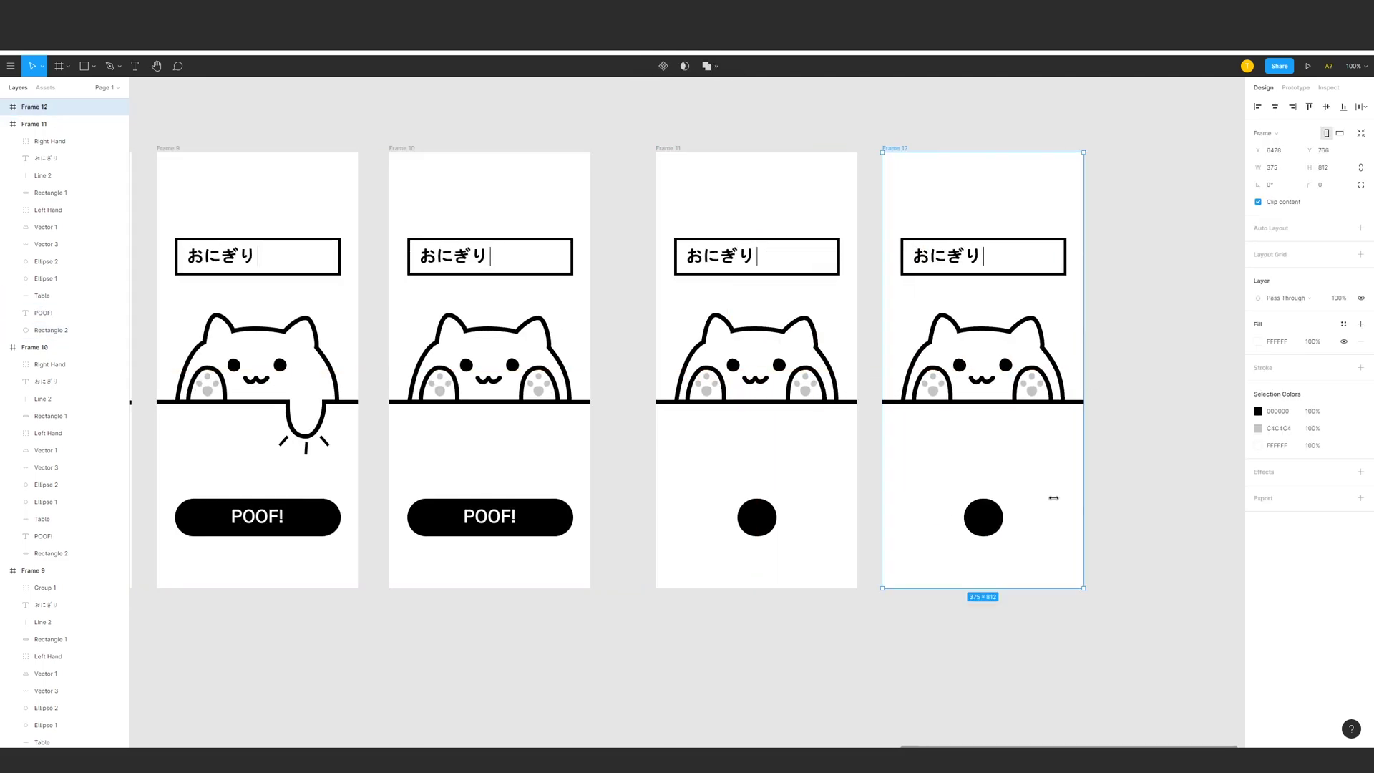
Turn Frame 12's dot into a white stroked rice ball with a nori strip and three grouped burst lines below.
{"action": "key", "text": "ctrl+z"}
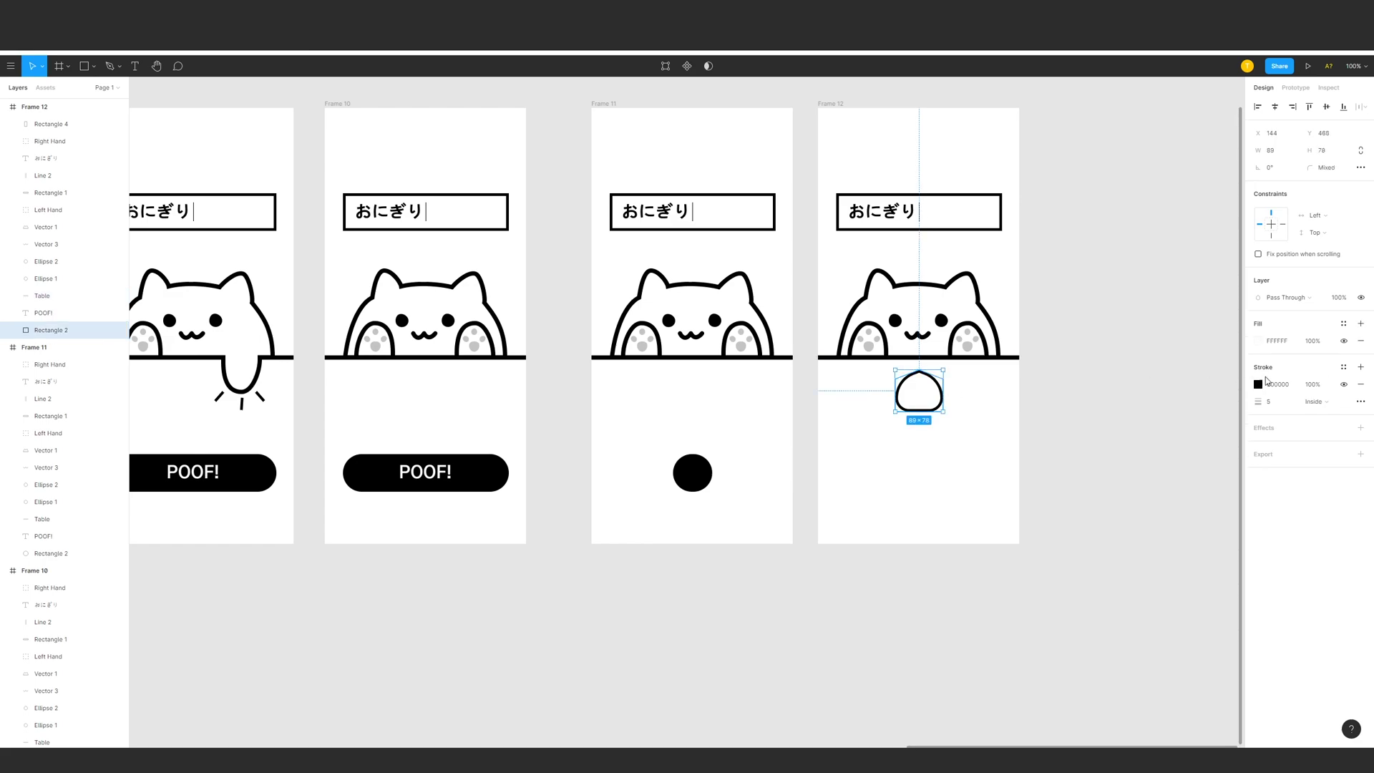
{"action": "key", "text": "ctrl+a"}
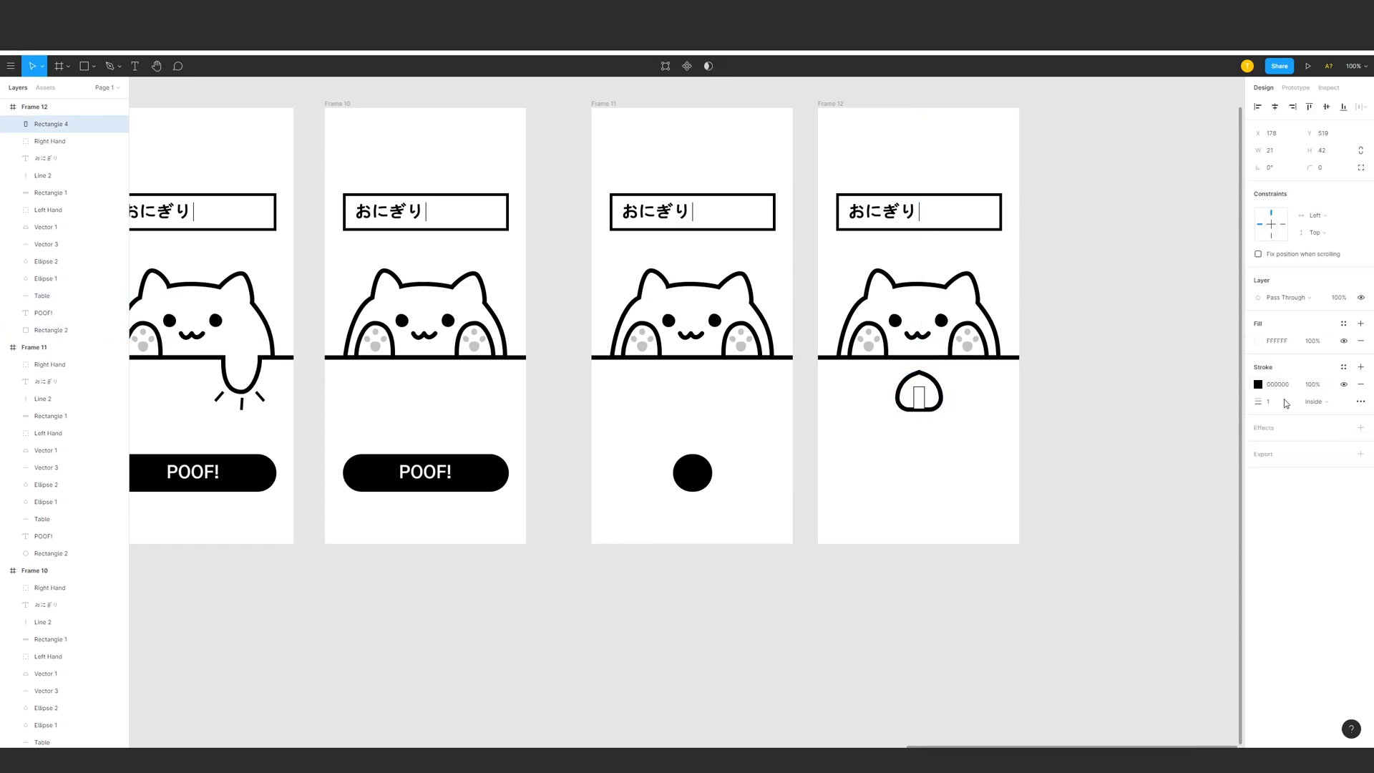
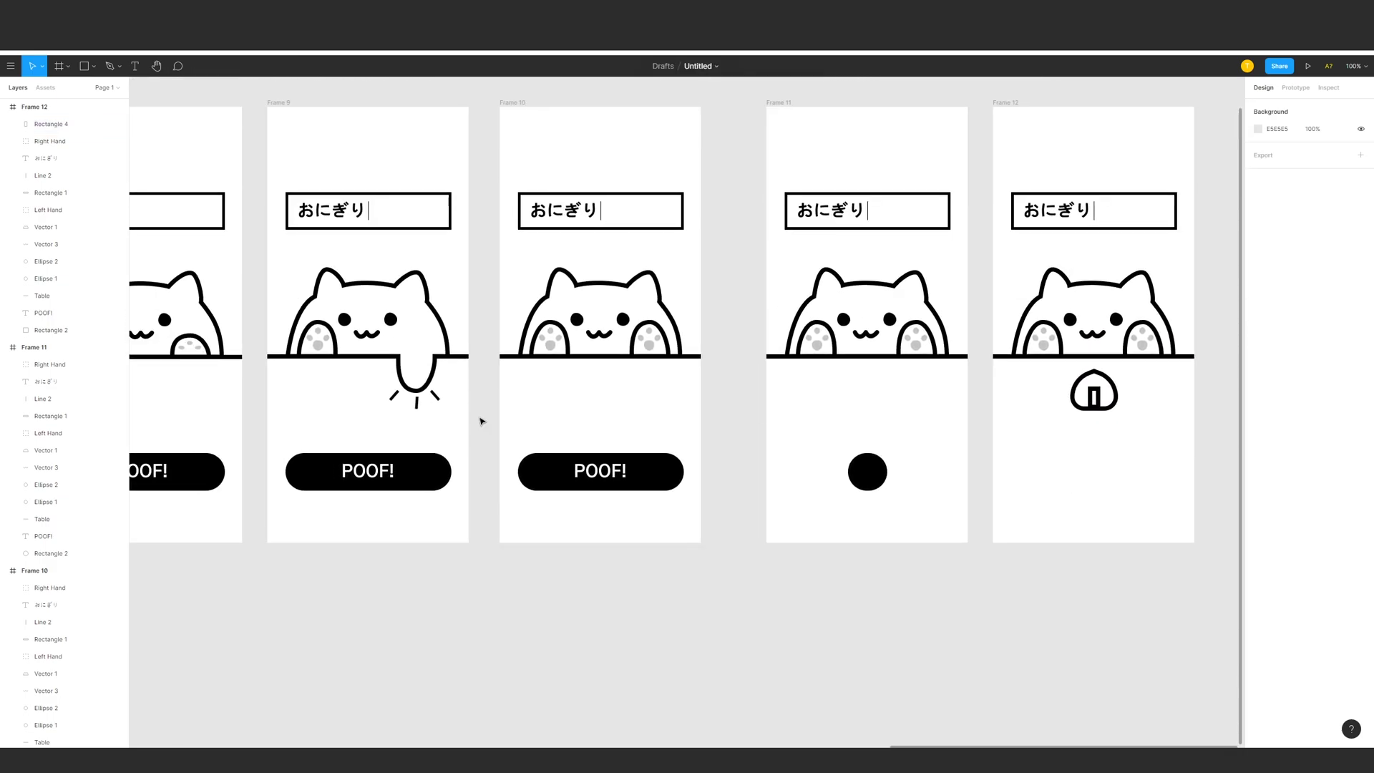
{"action": "key", "text": "ctrl+shift+g"}
{"action": "key", "text": "ctrl+c"}
{"action": "key", "text": "ctrl+z"}
{"action": "key", "text": "ctrl+v"}
{"action": "key", "text": "ctrl+g"}
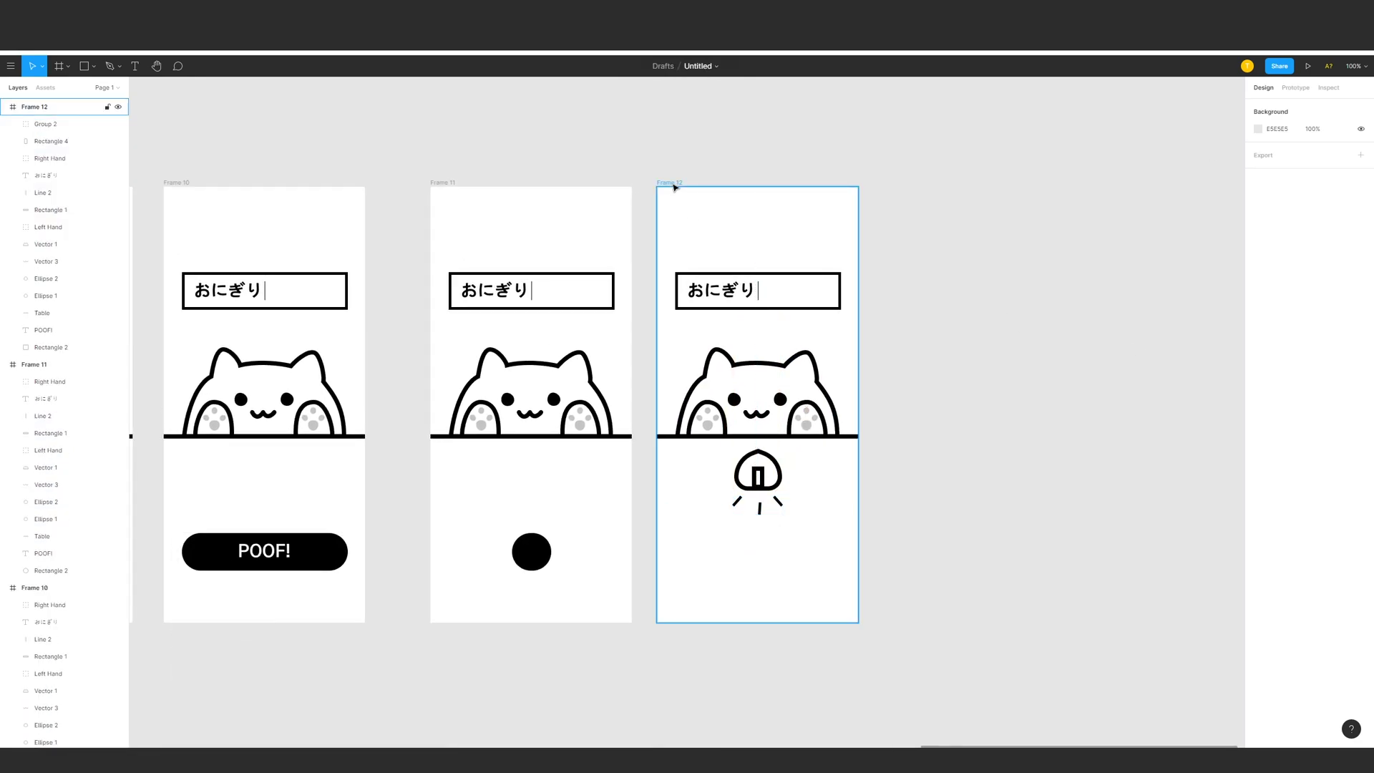
Make Frame 13 from Frame 12 with a triangular surprised mouth on the cat and the burst lines removed.
{"action": "key", "text": "ctrl+x"}
{"action": "key", "text": "ctrl+z"}
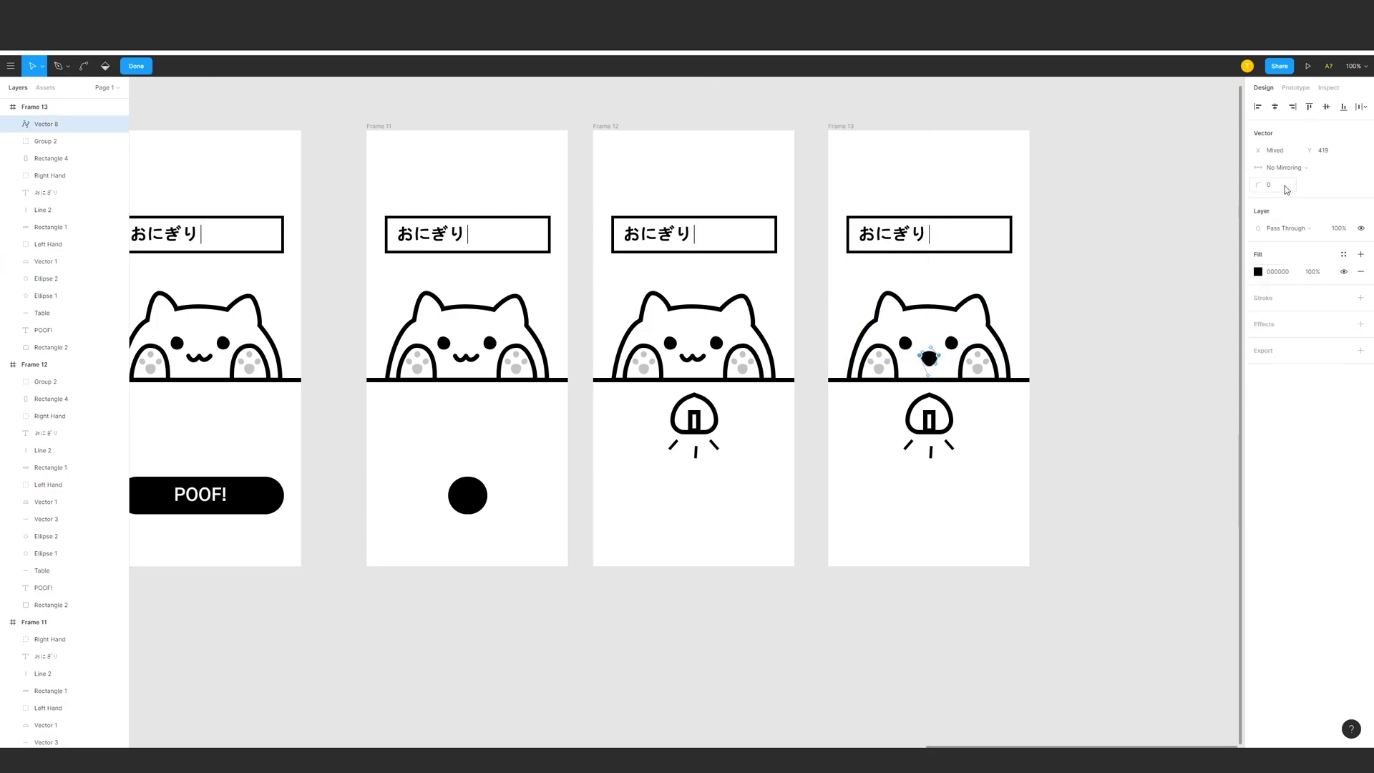
{"action": "key", "text": "ctrl+a"}
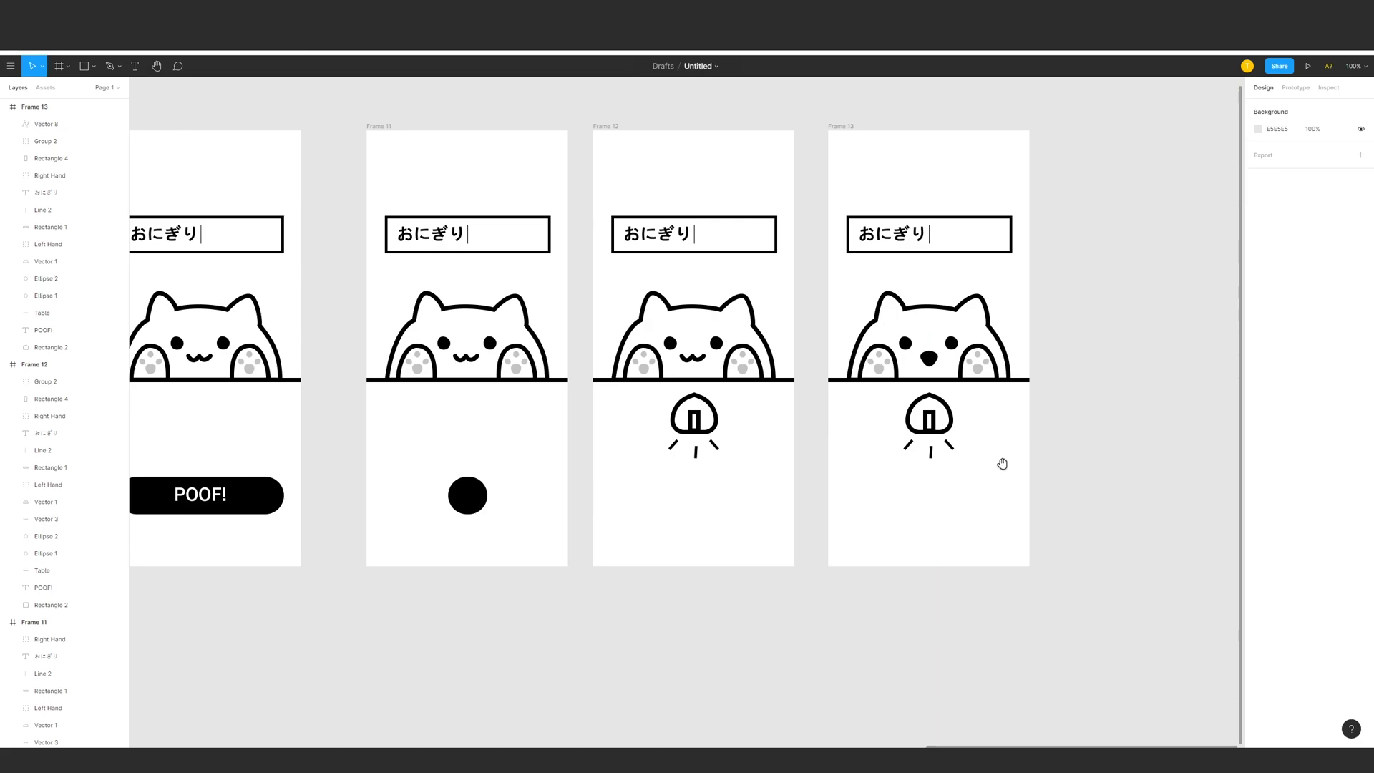
{"action": "key", "text": "ctrl+x"}
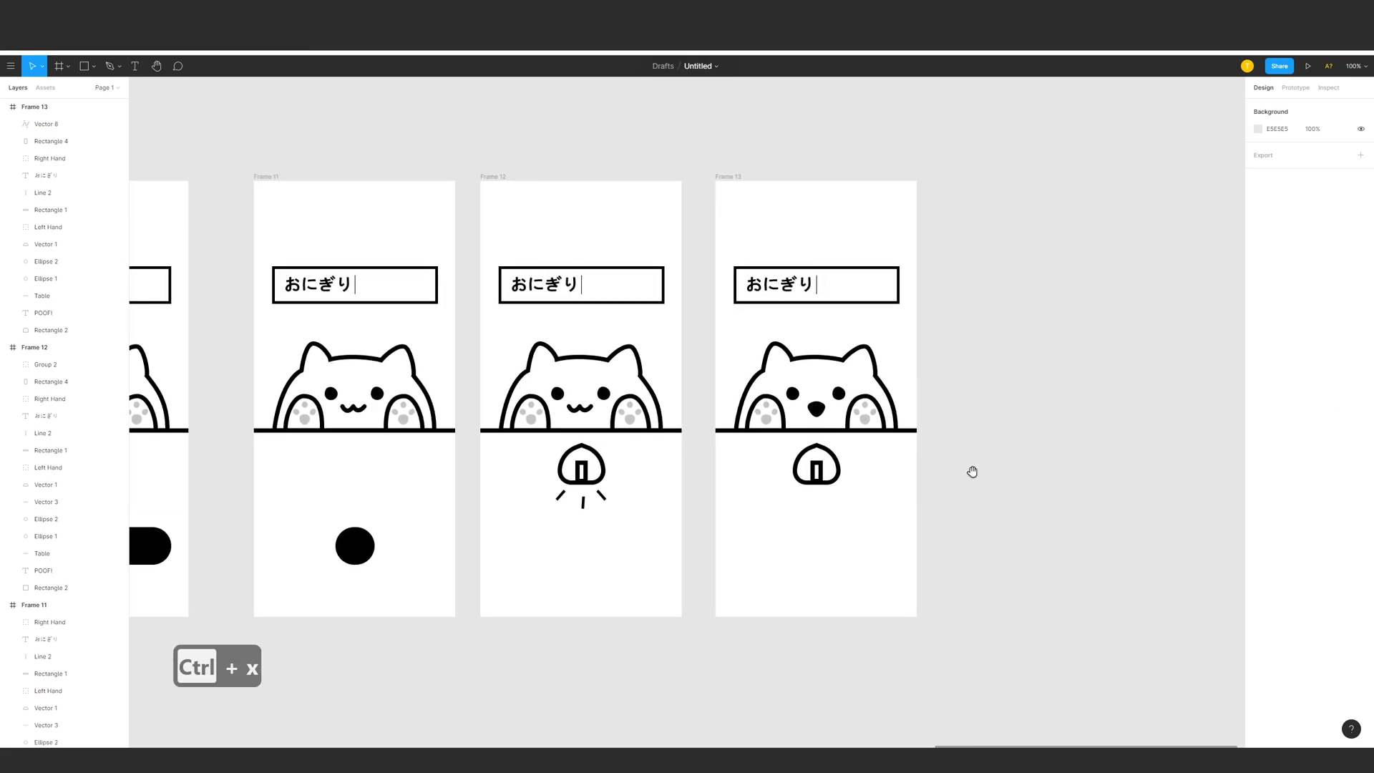